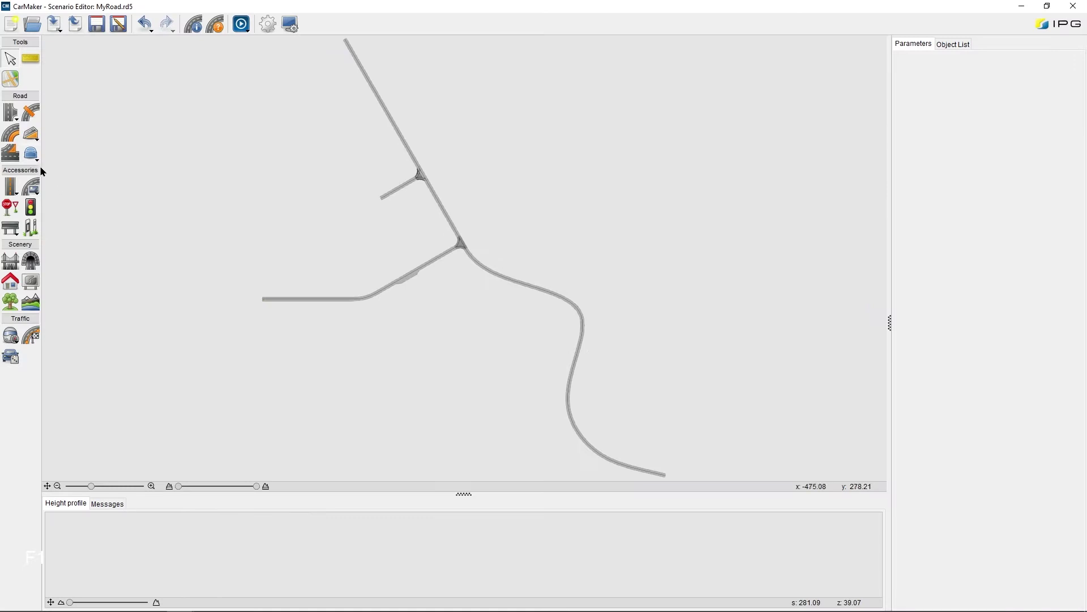
Attach an elevation profile to the curved road south-east of the junction
left_click(34, 142)
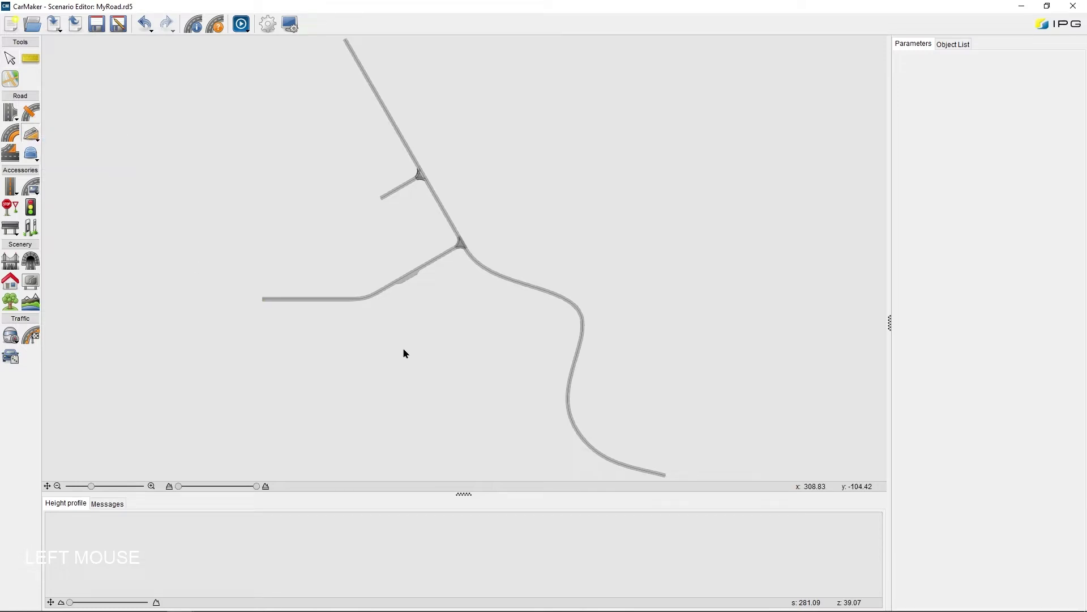
scroll("up", 3)
left_click(526, 250)
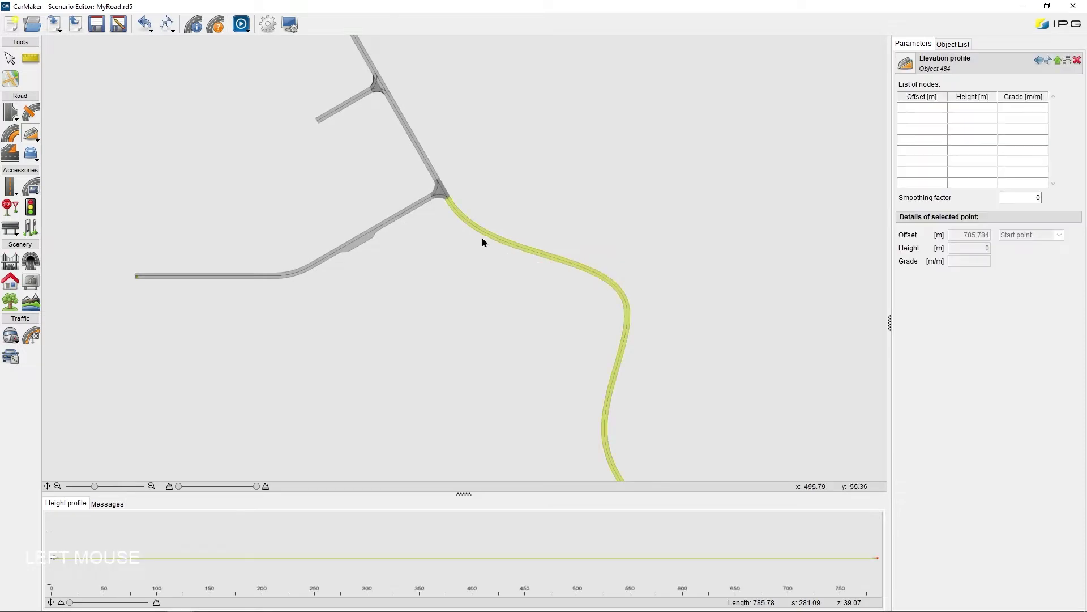
scroll("up", 3)
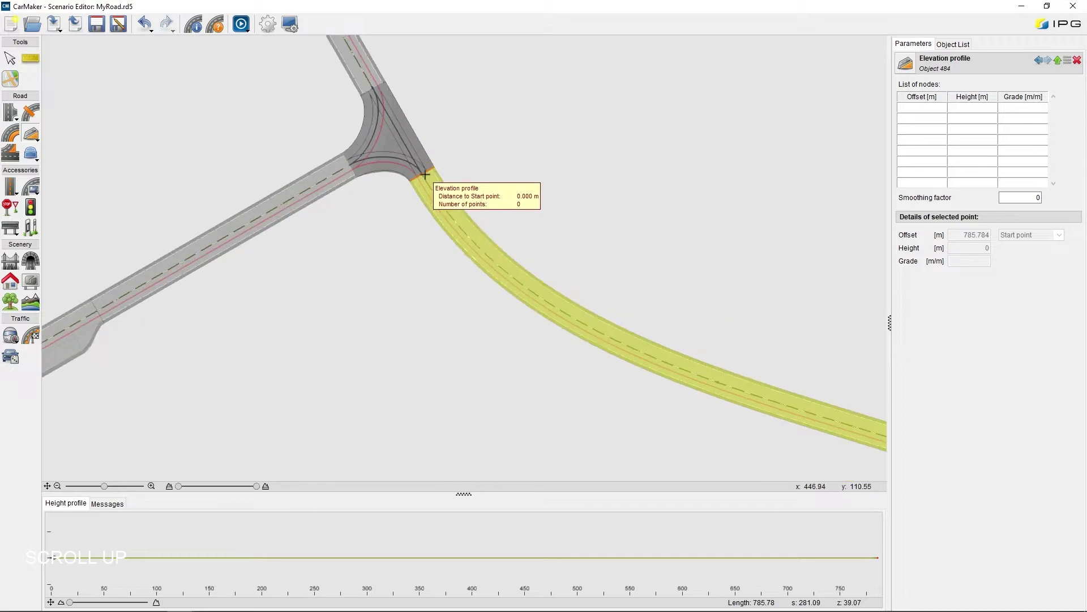
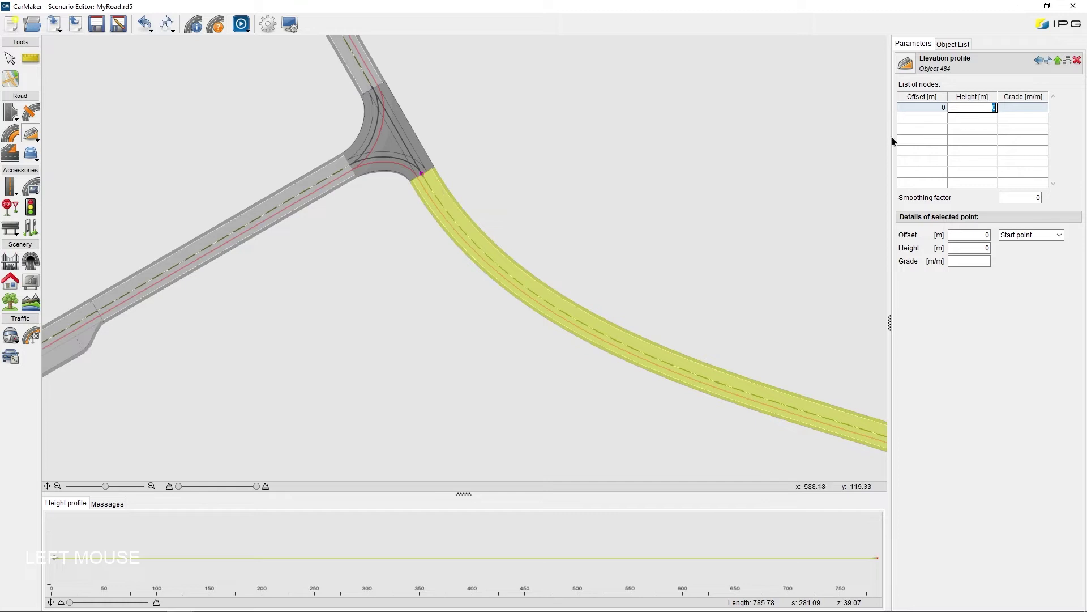
scroll("down", 3)
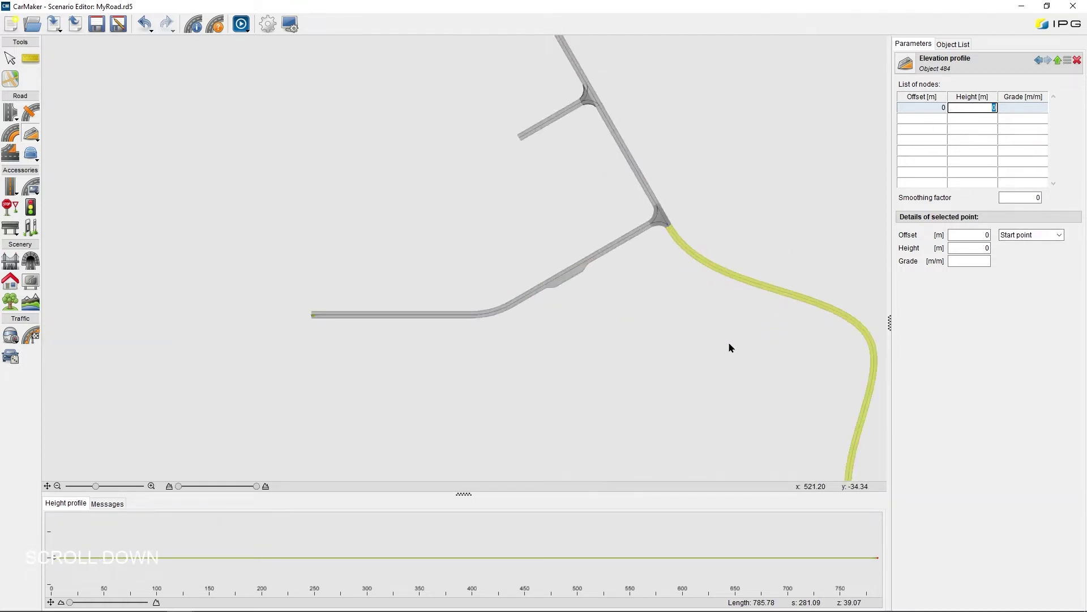
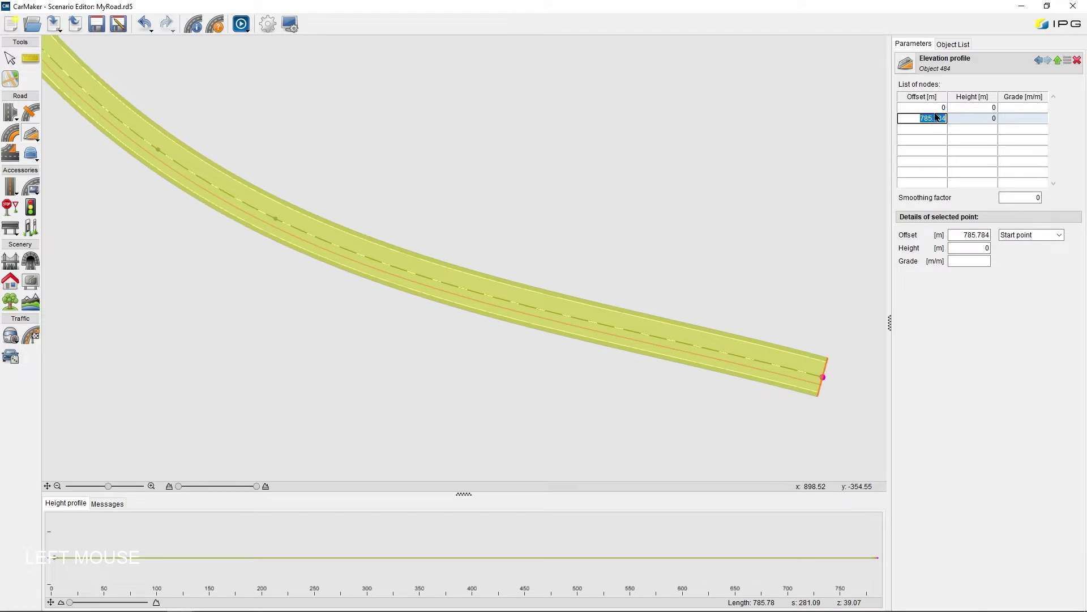
Add an end node and raise its height to 50 m so the road climbs smoothly
key("KP_0")
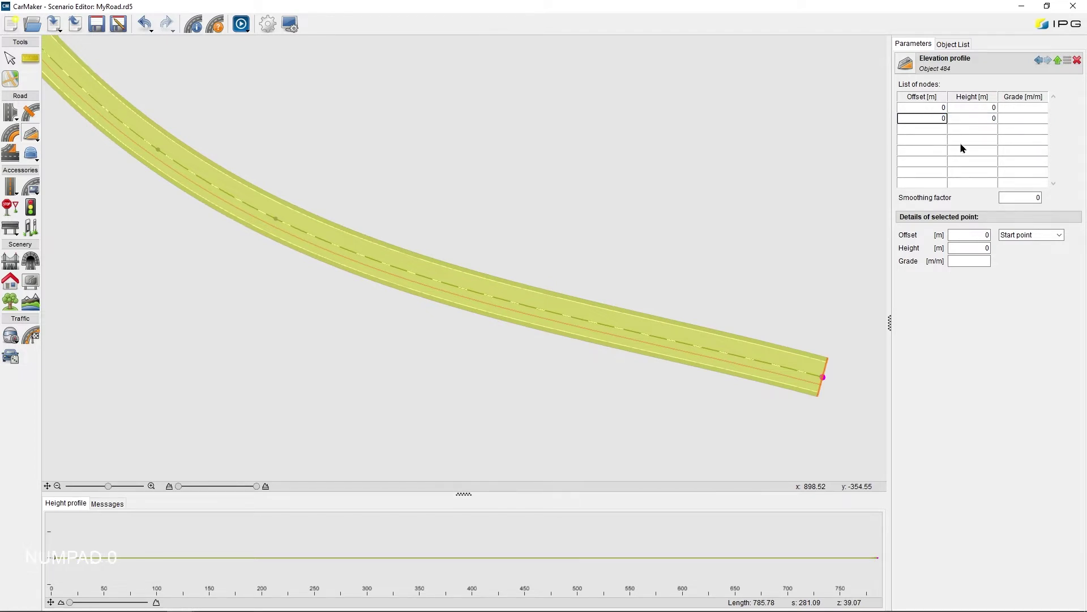
left_click(1026, 238)
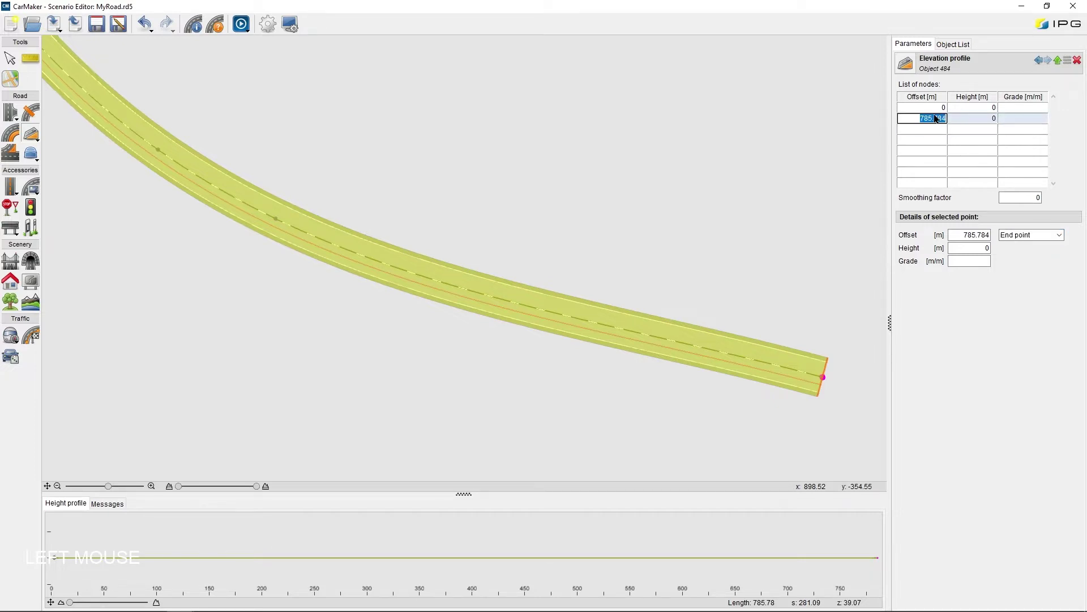
key("KP_0")
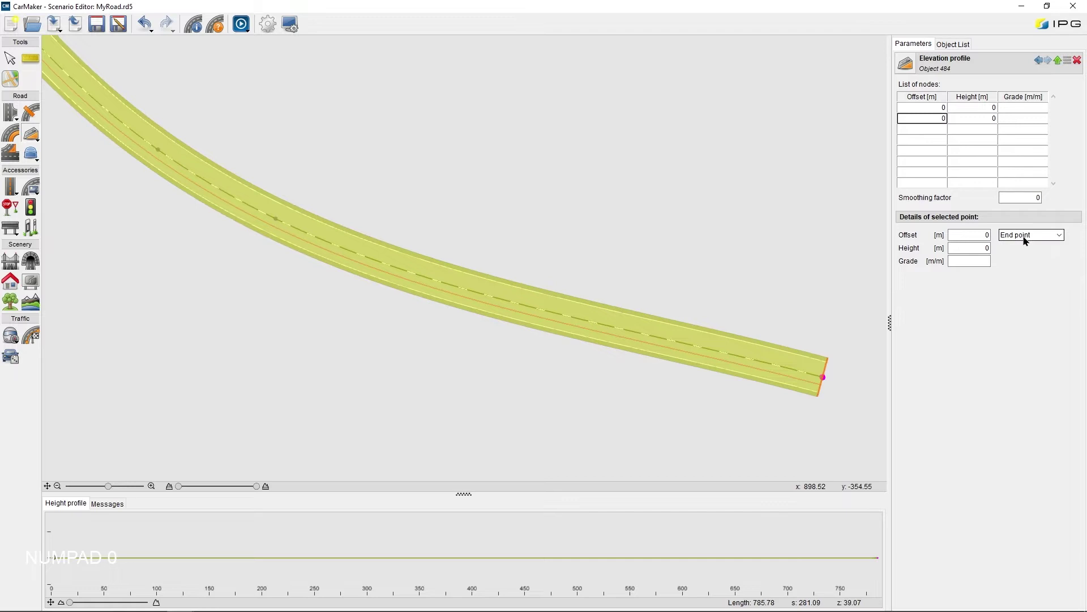
left_click(987, 123)
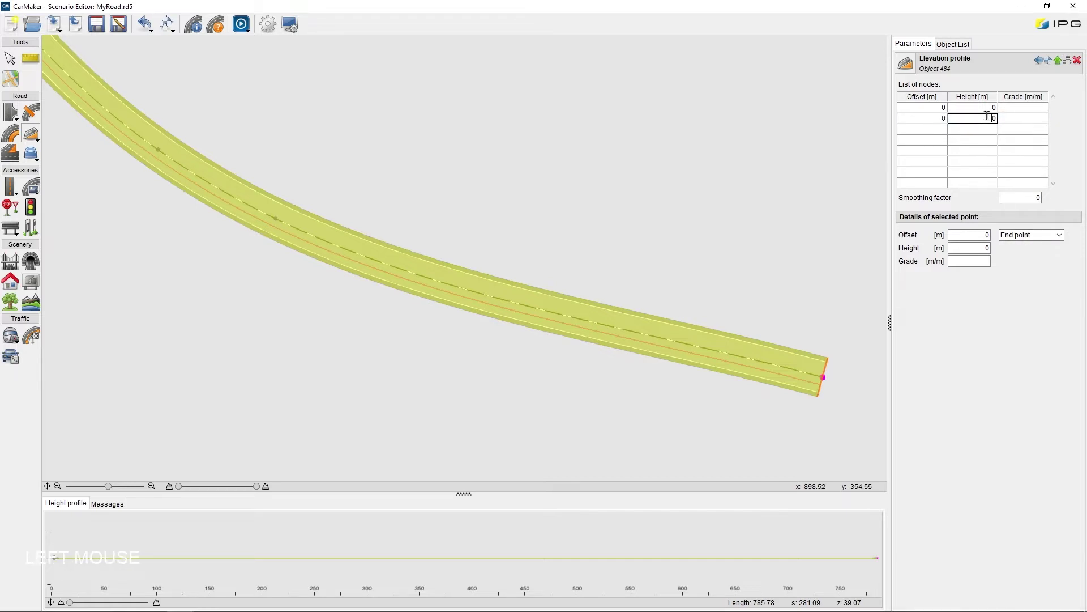
key("KP_5")
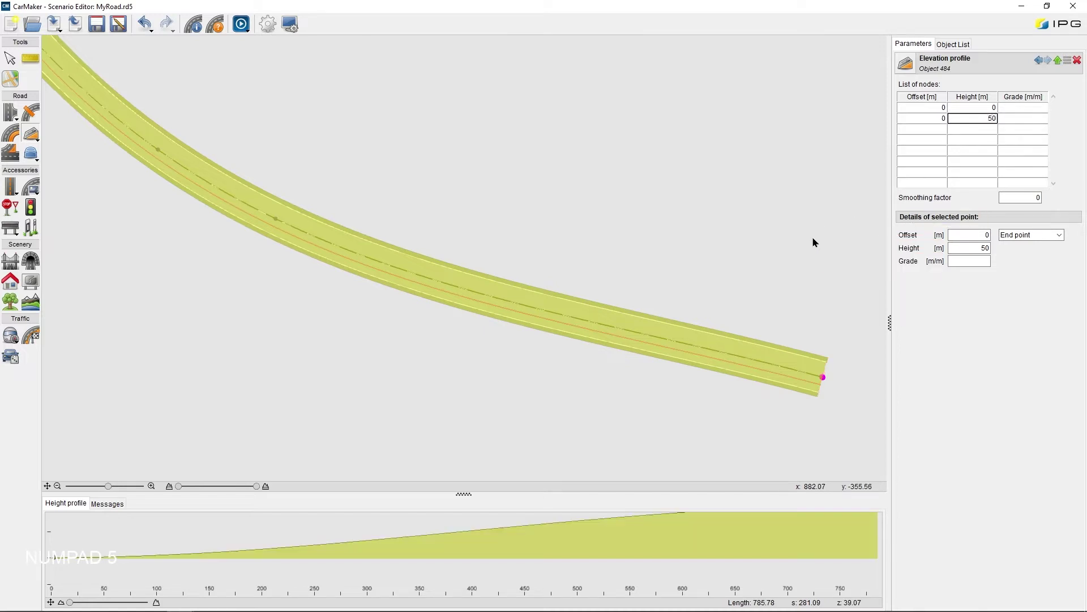
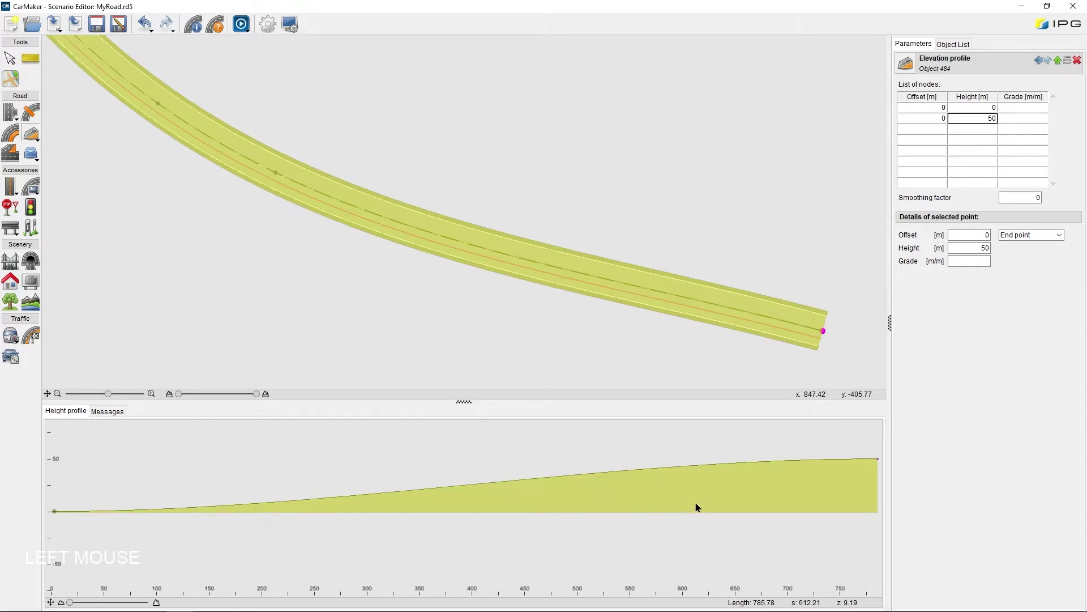
Place a beam bump on the western straight road
key("F1")
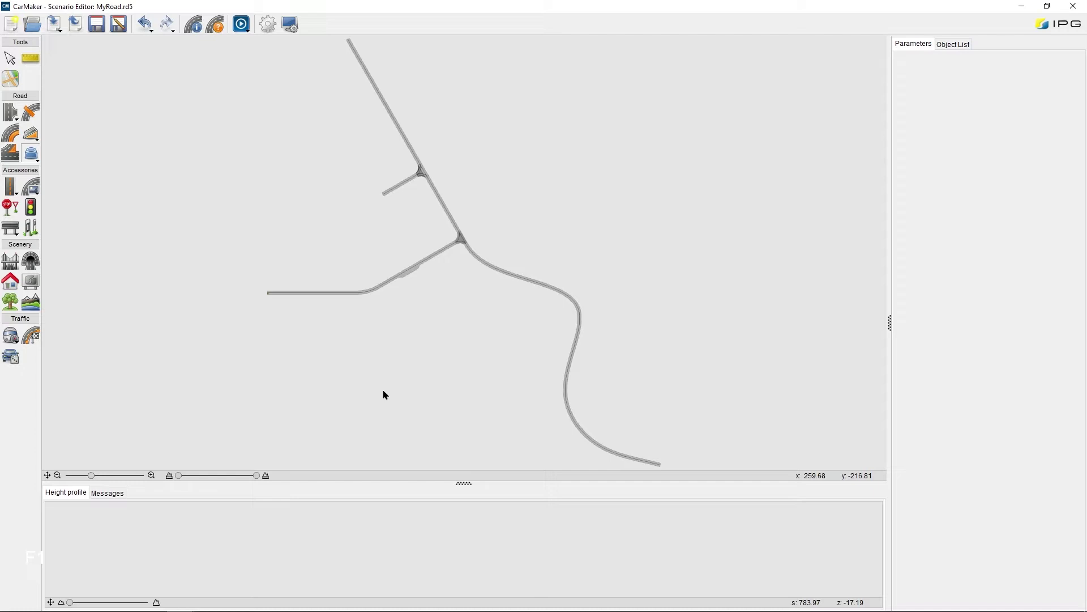
left_click(31, 156)
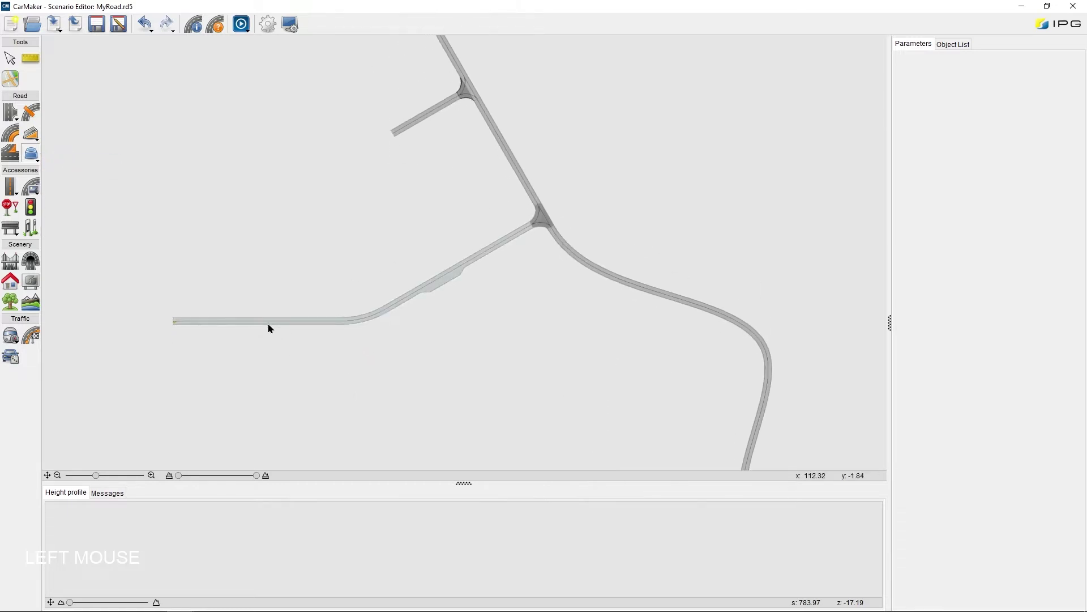
scroll("up", 3)
left_click(244, 320)
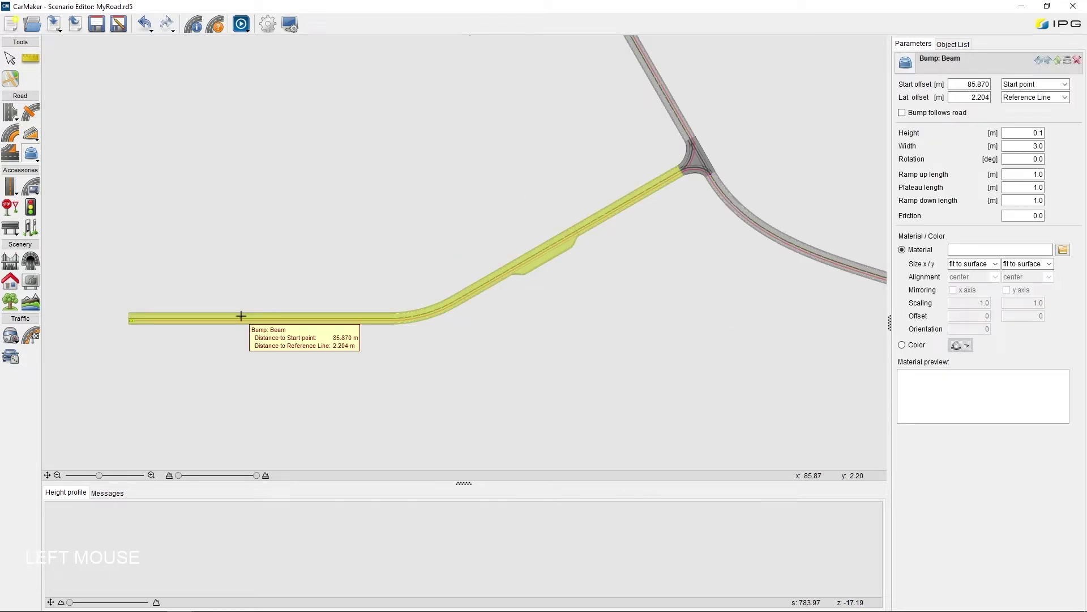
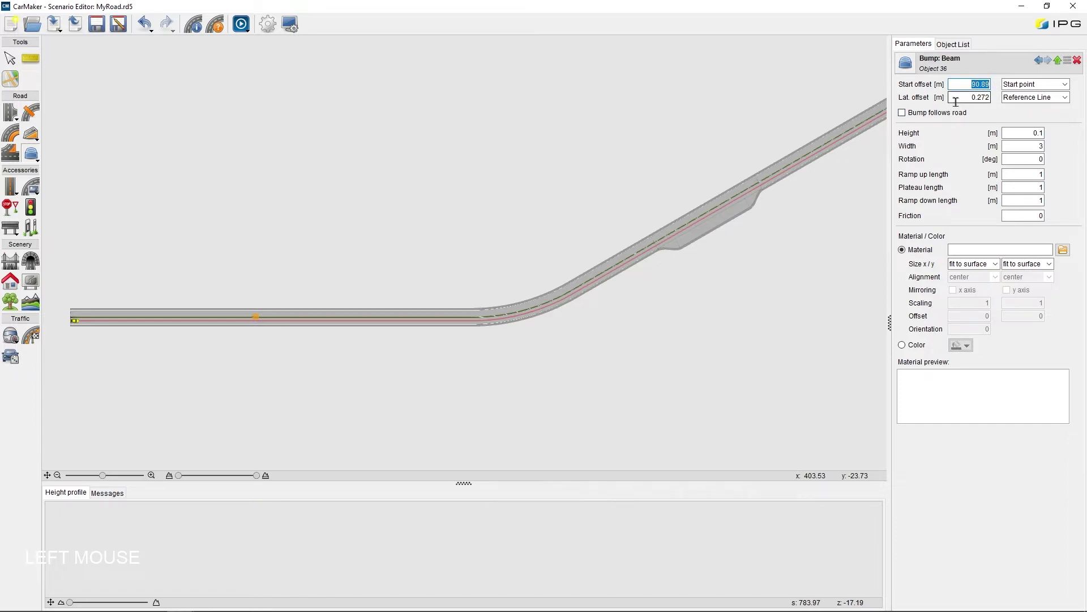
Set the bump's start offset to 50 m and its lateral offset to 0
key("KP_5")
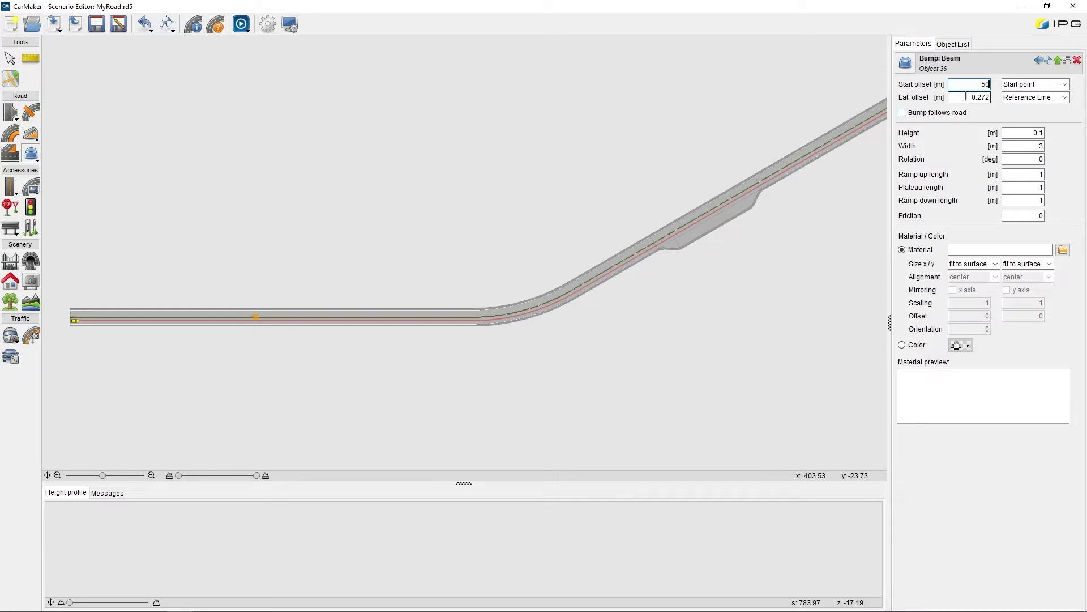
left_click(999, 94)
left_click(909, 128)
key("KP_0")
key("f")
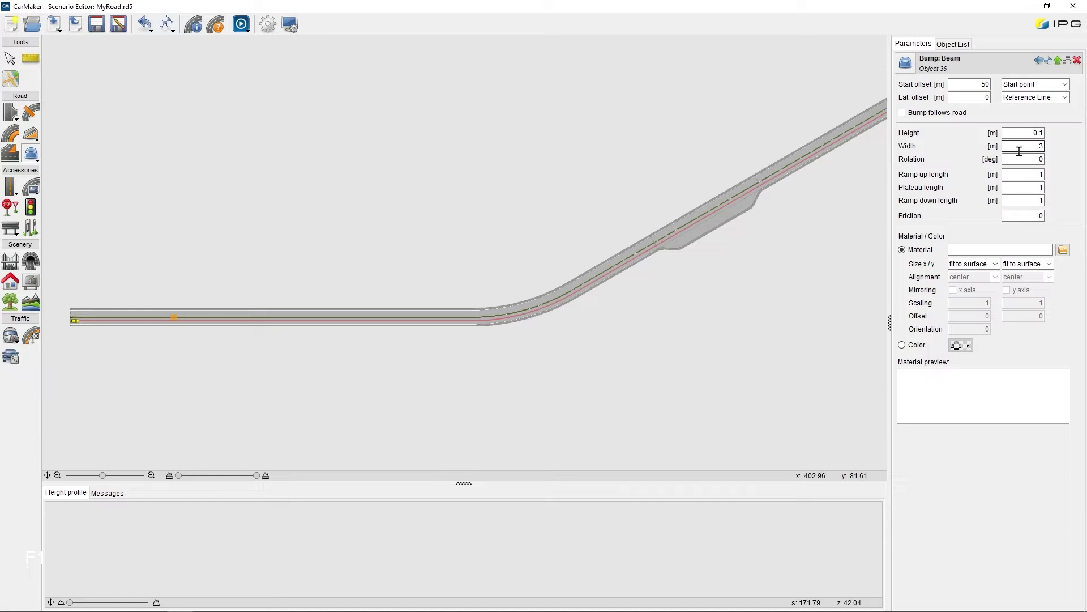
Set the bump width to 7 m and enter 0.3 as the plateau length
left_click(1037, 146)
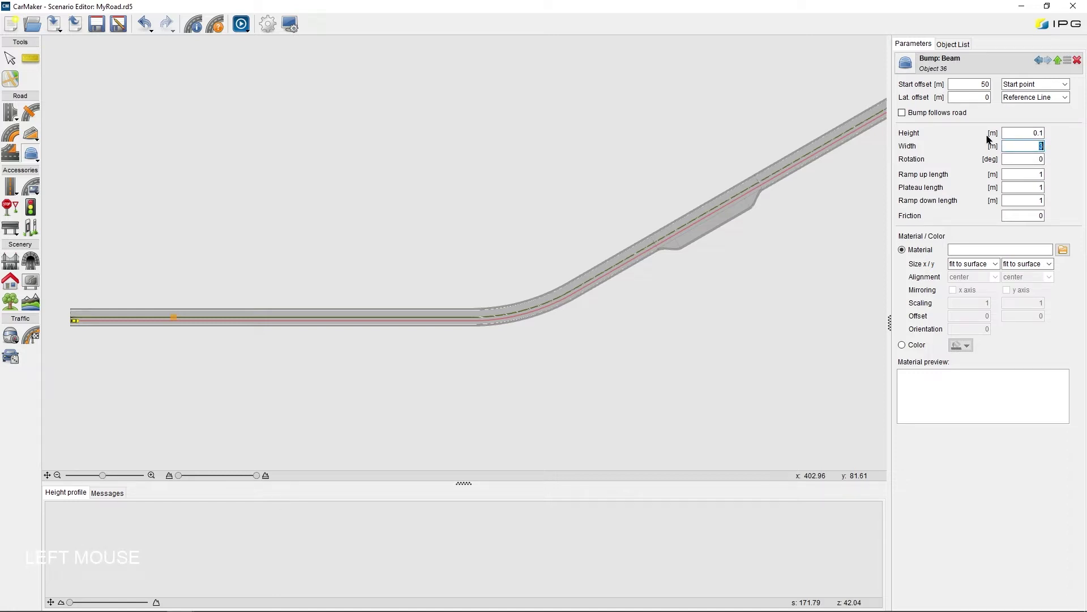
key("KP_7")
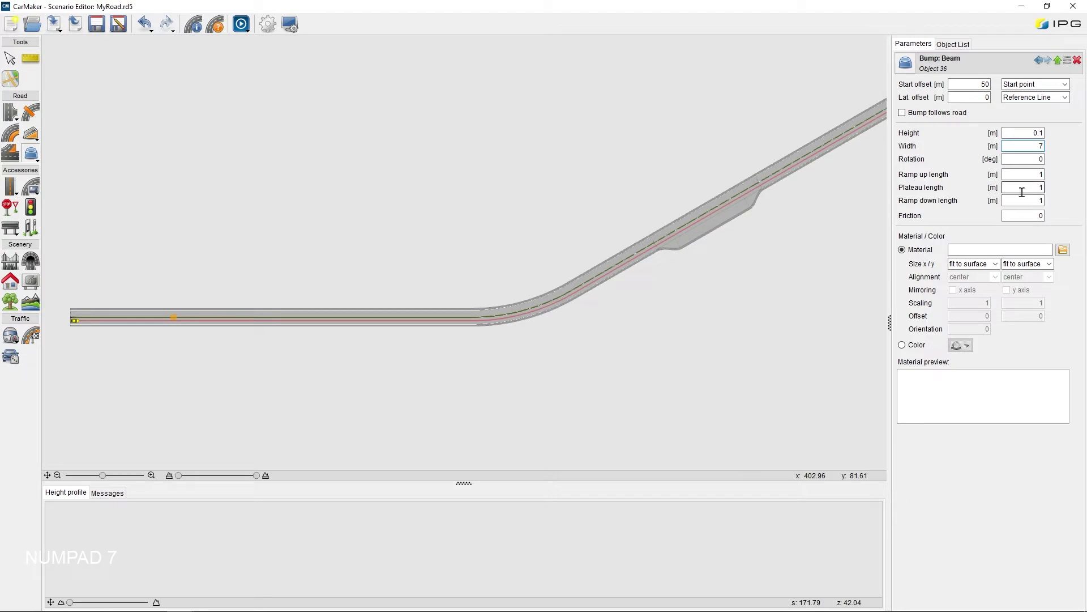
left_click(1031, 186)
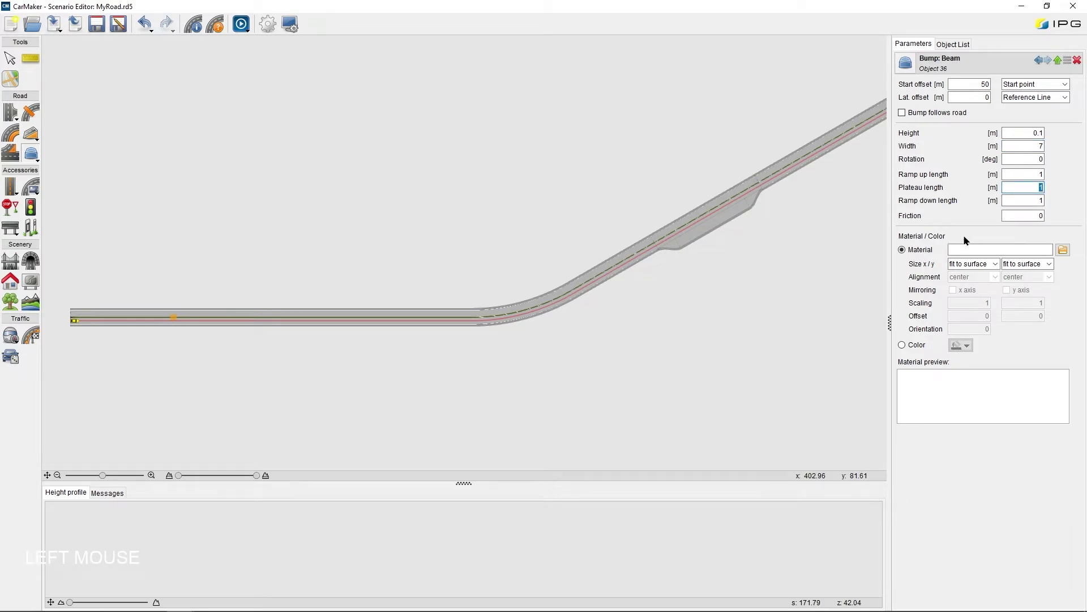
key("KP_0")
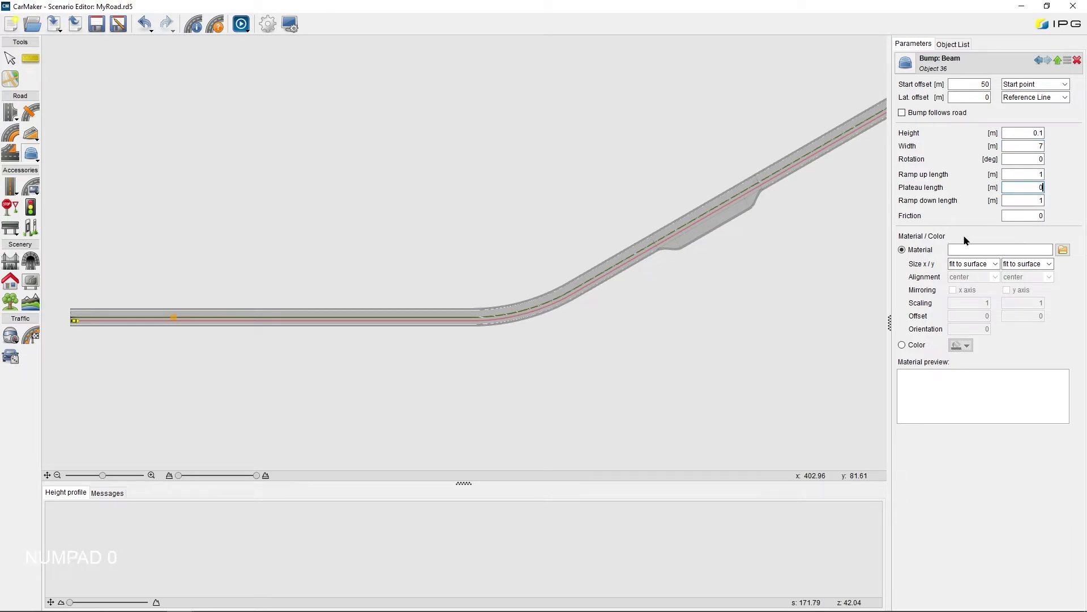
key("KP_3")
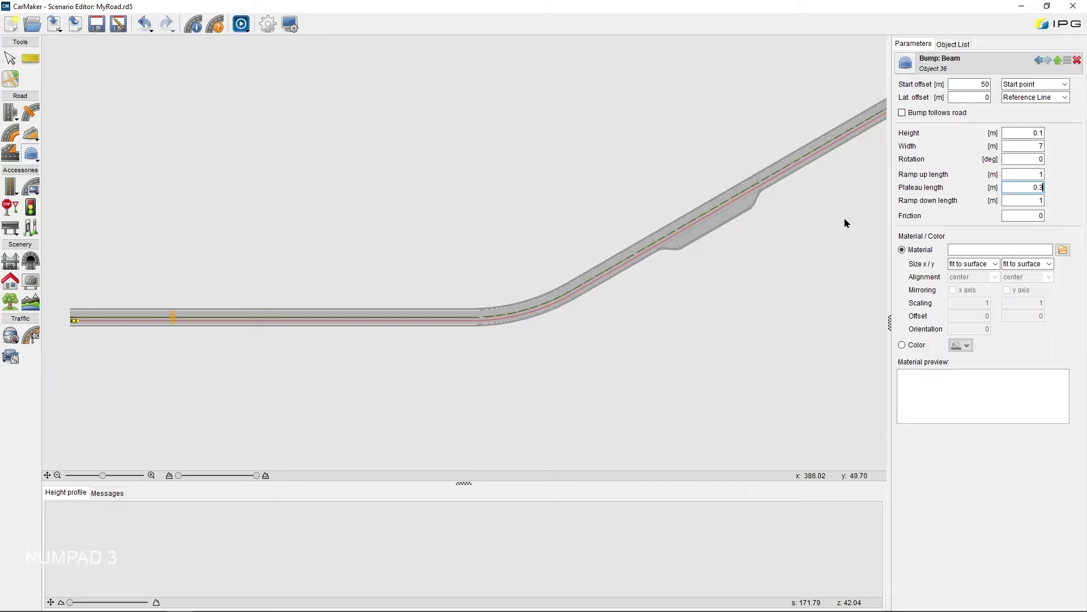
Apply the 0.3 m plateau length and deselect the bump
key("F1")
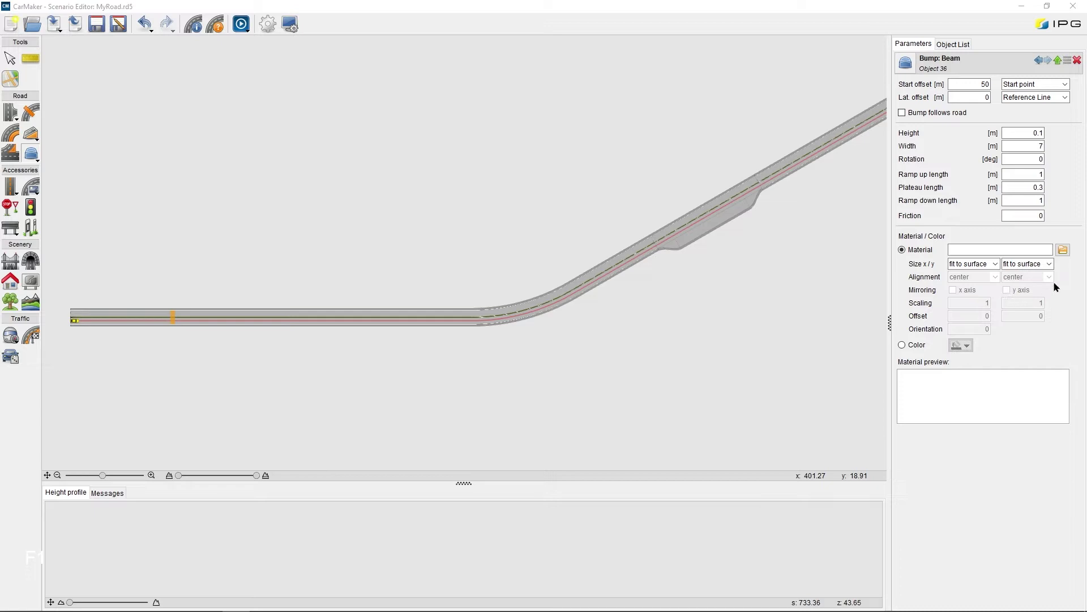
left_click(1065, 252)
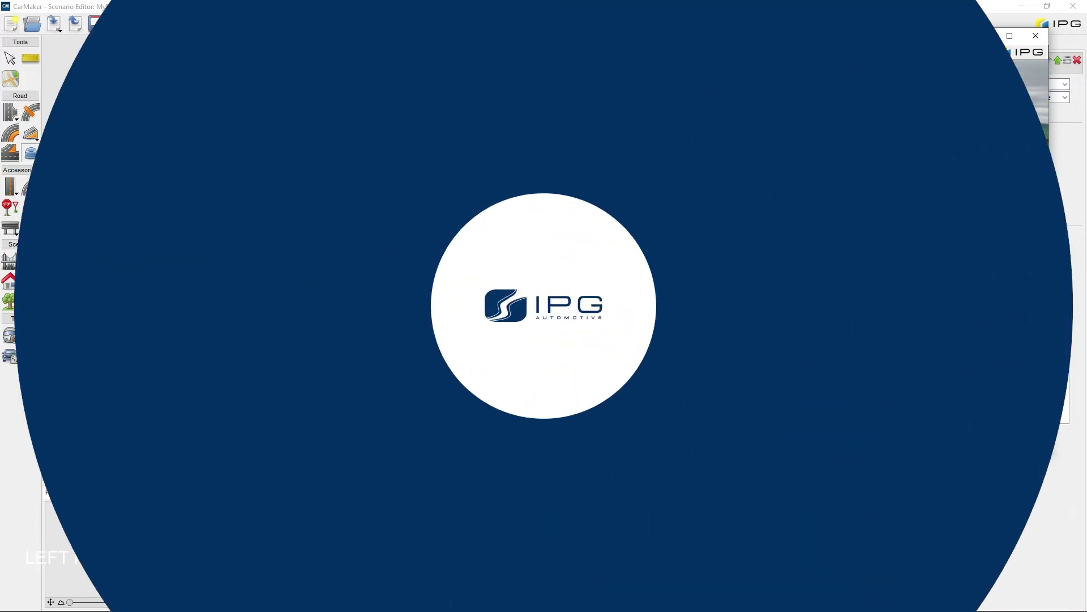
Place a driver speed marker on the western road starting a 30 km/h limit
key("f")
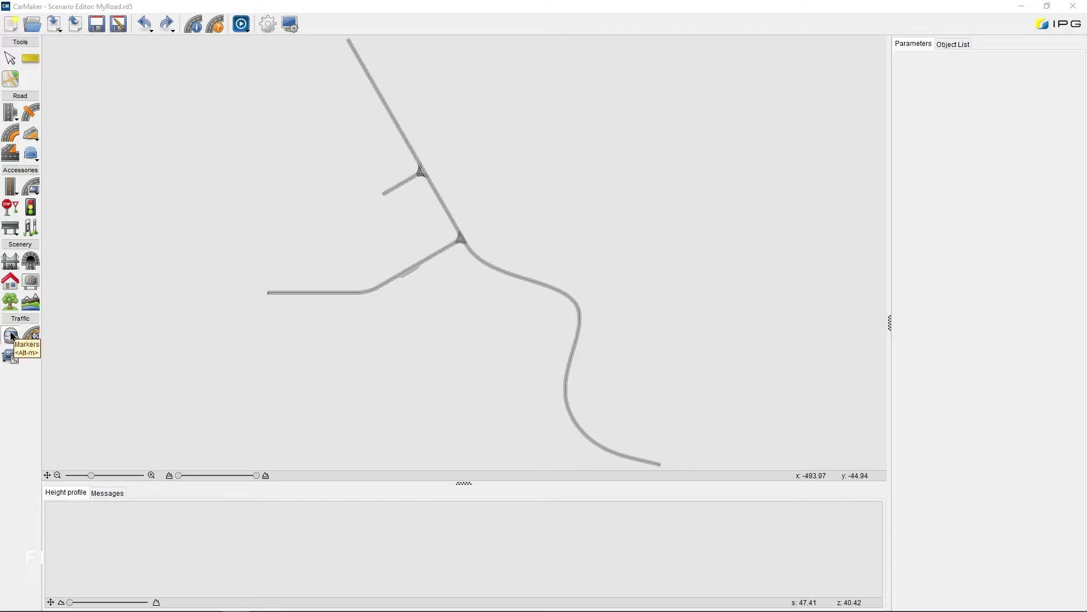
left_click(12, 336)
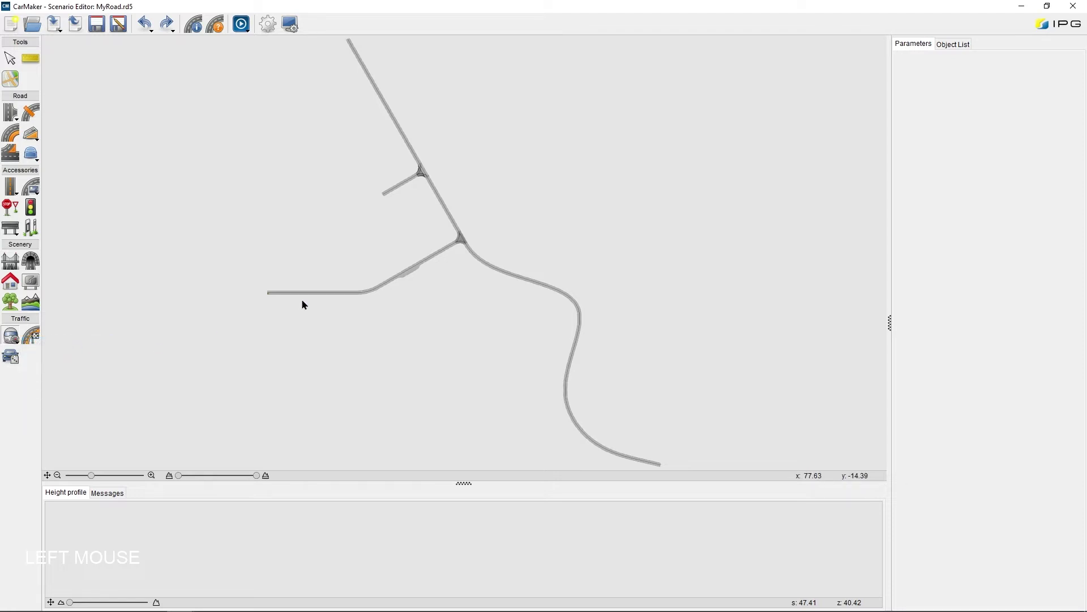
scroll("up", 3)
left_click(236, 306)
scroll("up", 3)
left_click(216, 310)
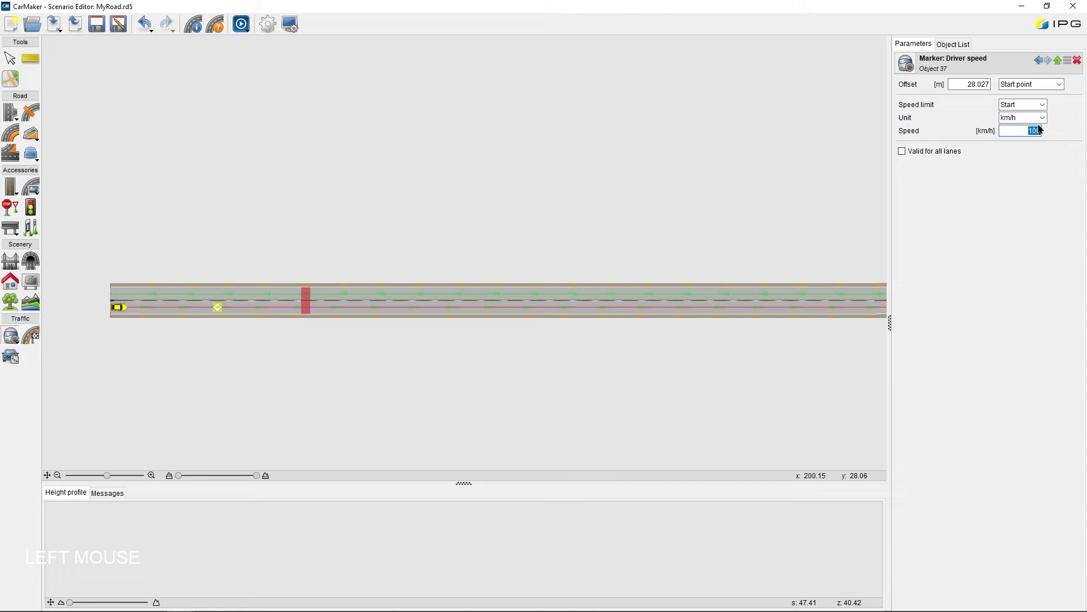
key("KP_3")
key("KP_0")
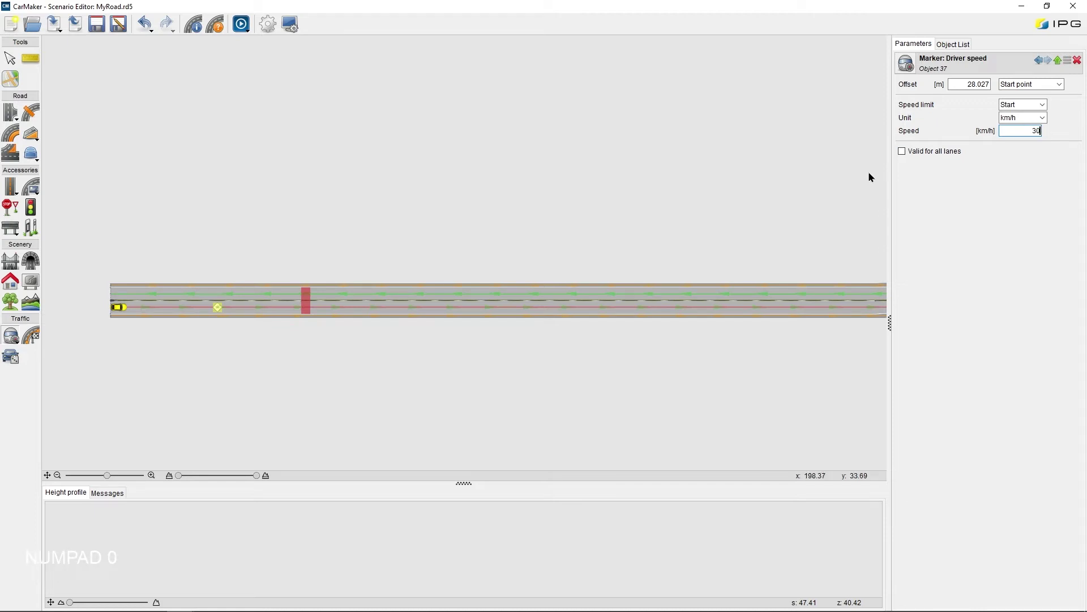
key("Return")
Place a second speed marker at about 154.7 m that ends the limit
scroll("up", 3)
scroll("down", 3)
left_click(576, 405)
scroll("down", 3)
left_click(598, 463)
scroll("up", 3)
left_click(597, 349)
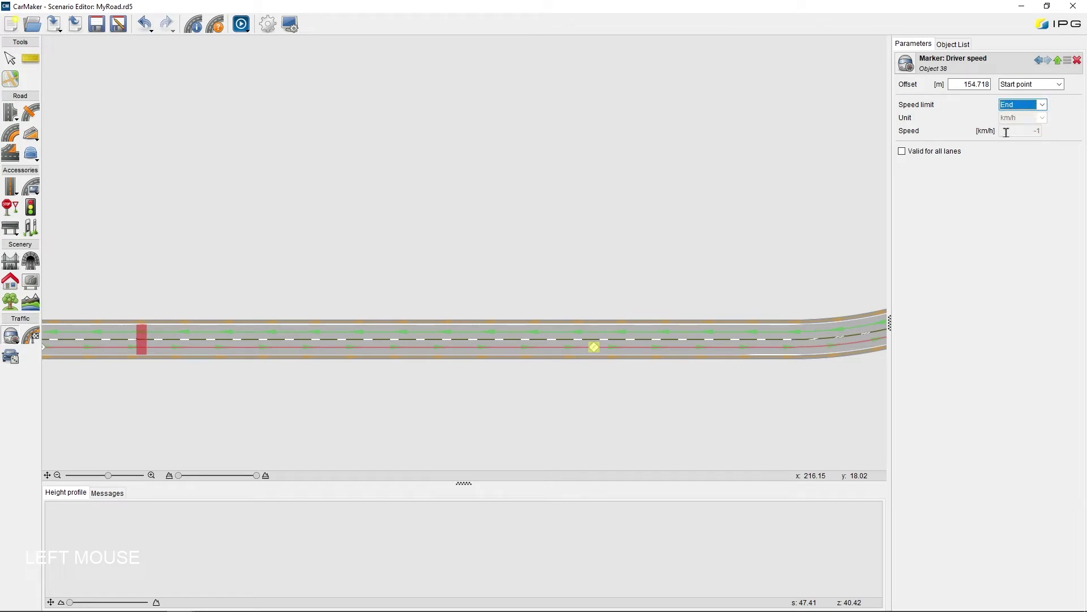
scroll("up", 3)
scroll("down", 3)
left_click(529, 404)
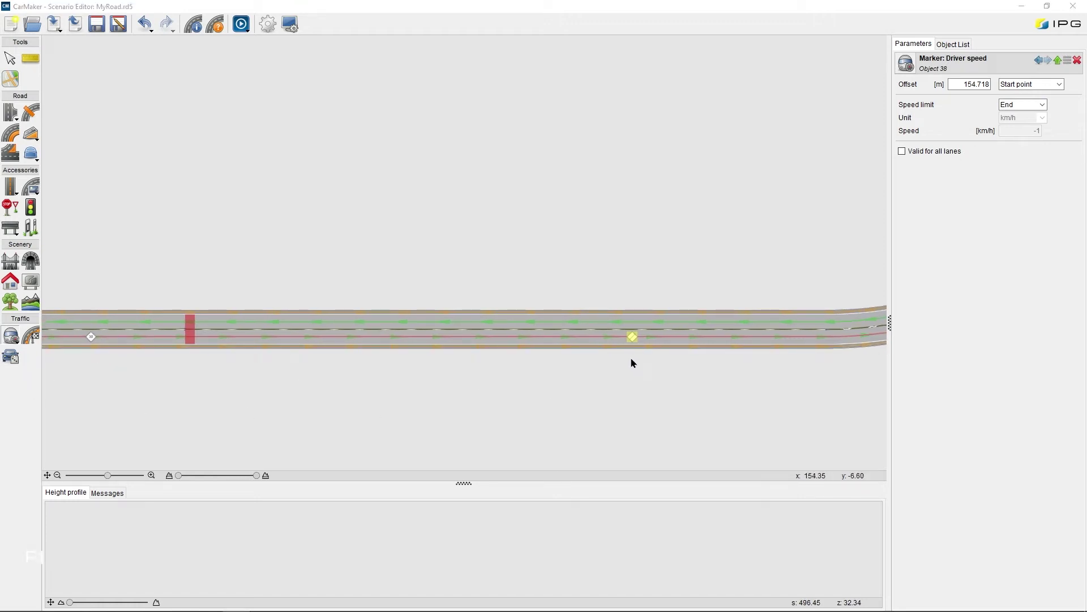
Add a controller for Traffic light 40 starting red with a 28 s red phase
scroll("down", 3)
left_click(709, 383)
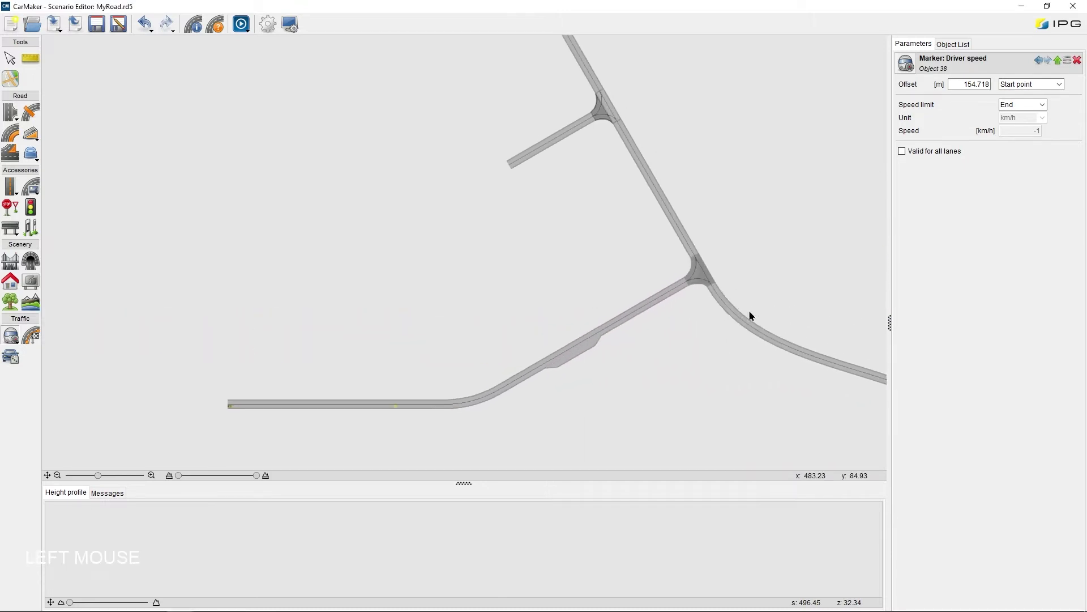
scroll("up", 3)
left_click(33, 211)
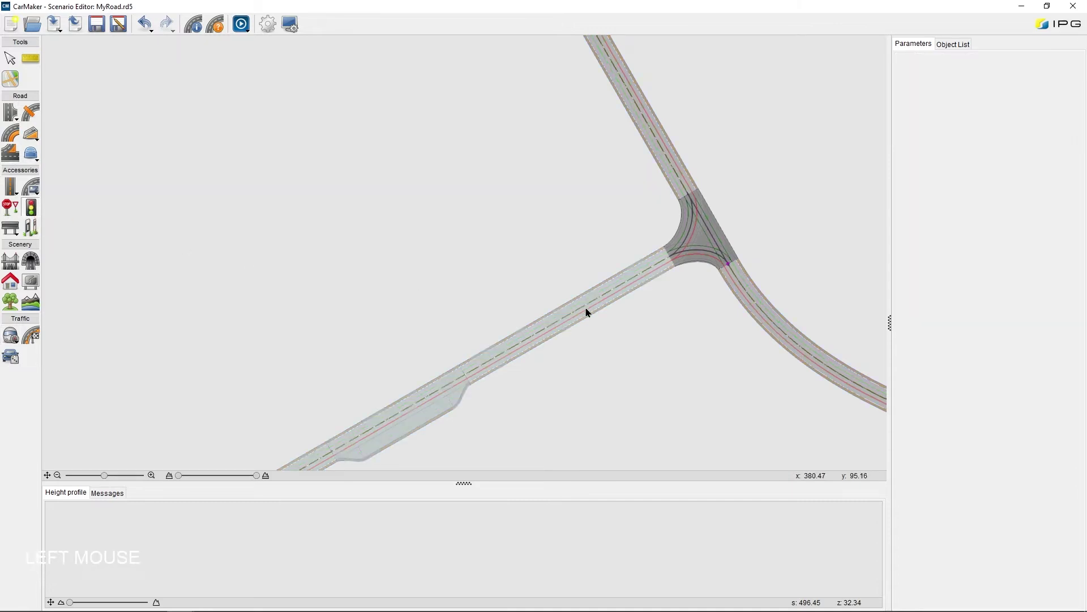
scroll("up", 3)
left_click(716, 233)
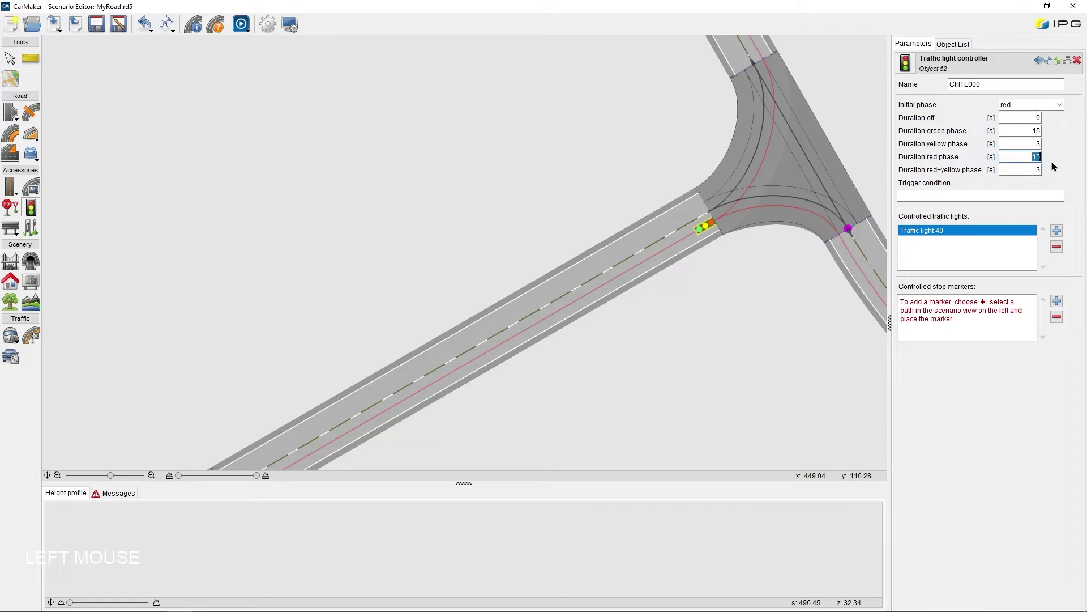
key("KP_2")
key("KP_8")
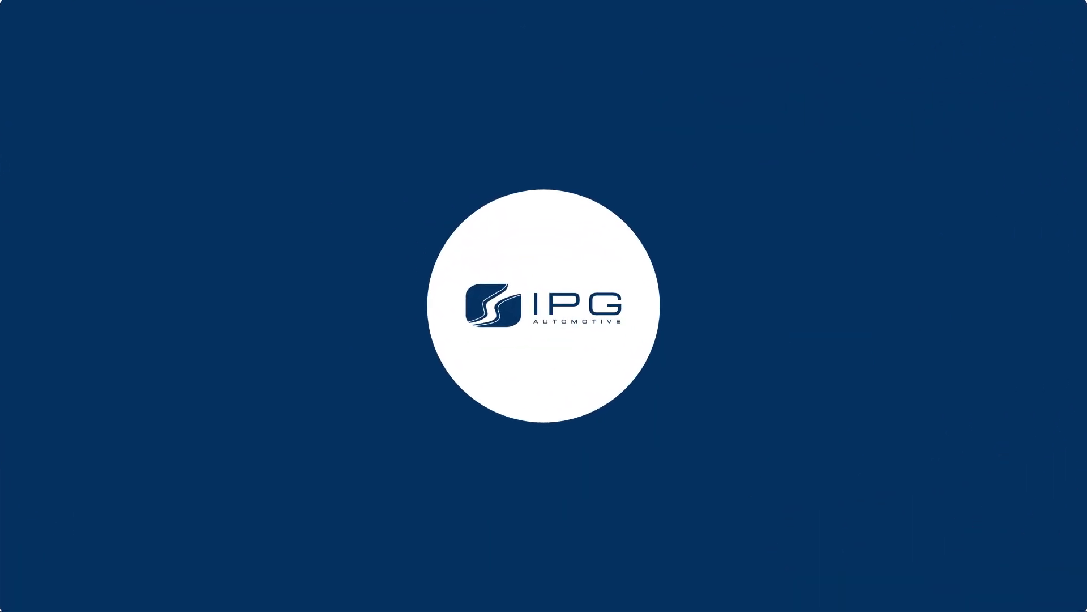
Finish the controller and bring up the road marking line types
key("F1")
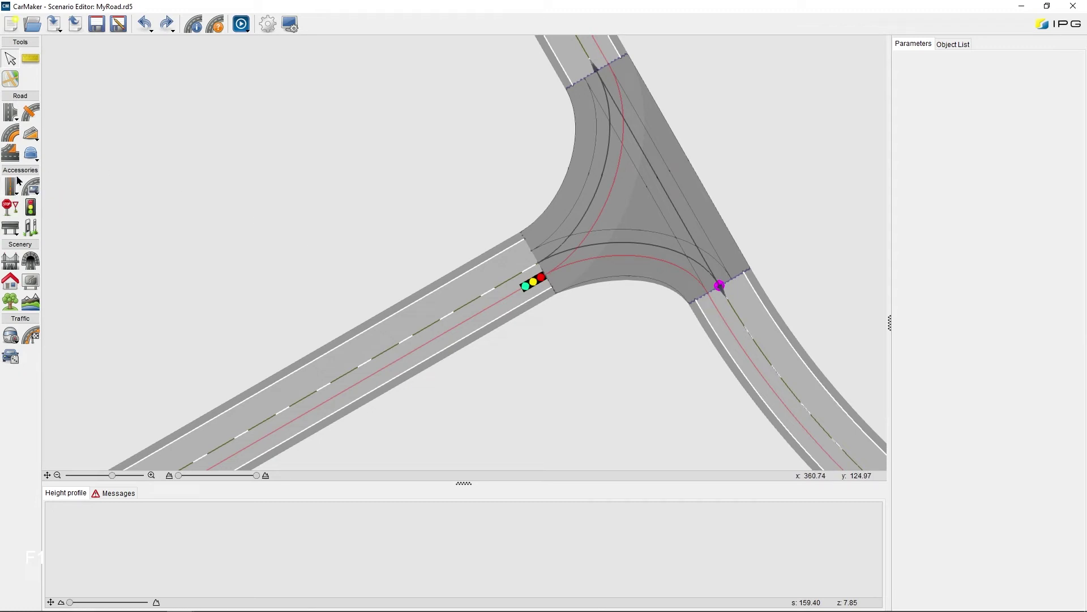
left_click(7, 190)
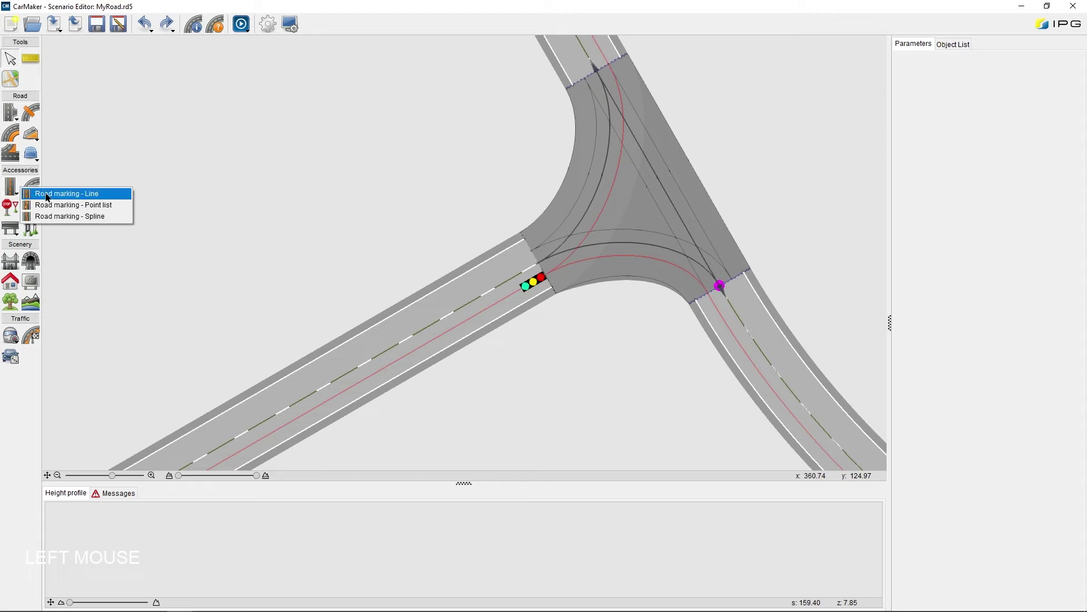
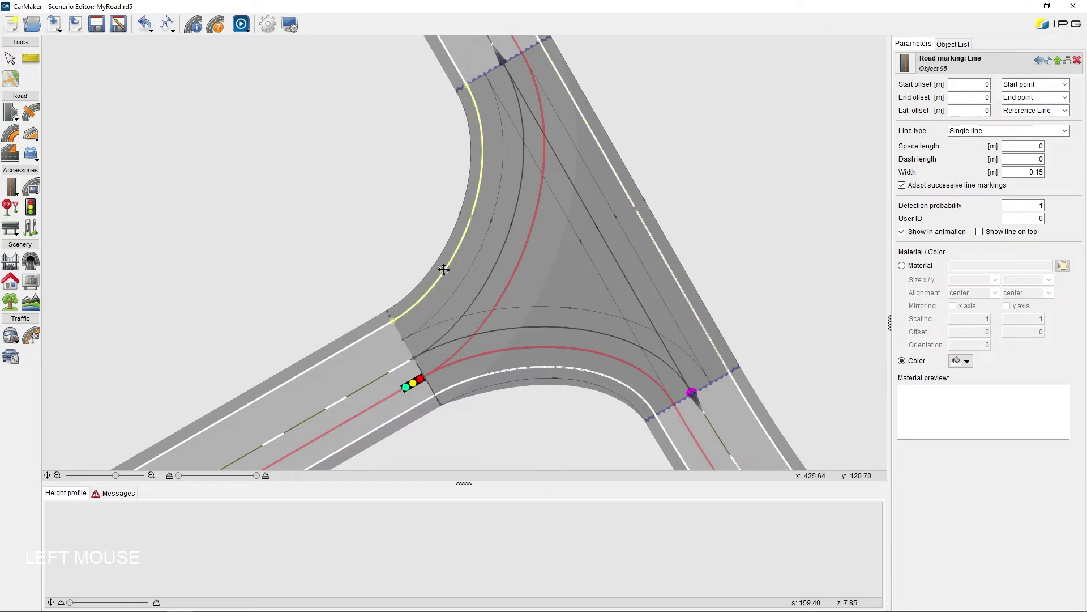
Finish the yellow junction line and select the widened parking bay lane
scroll("up", 3)
scroll("down", 3)
key("F1")
scroll("up", 3)
left_click(428, 270)
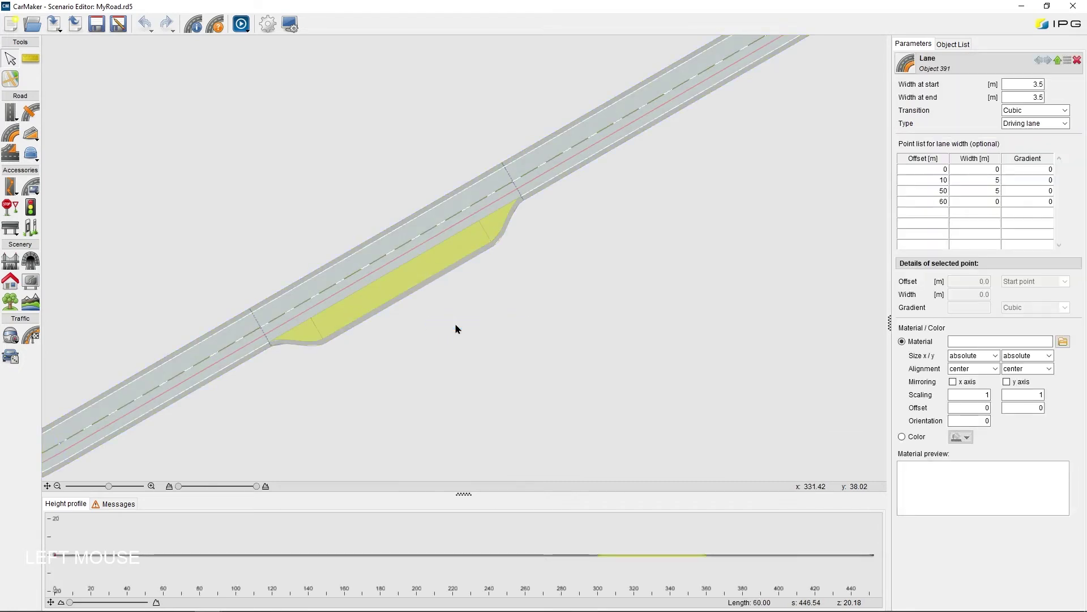
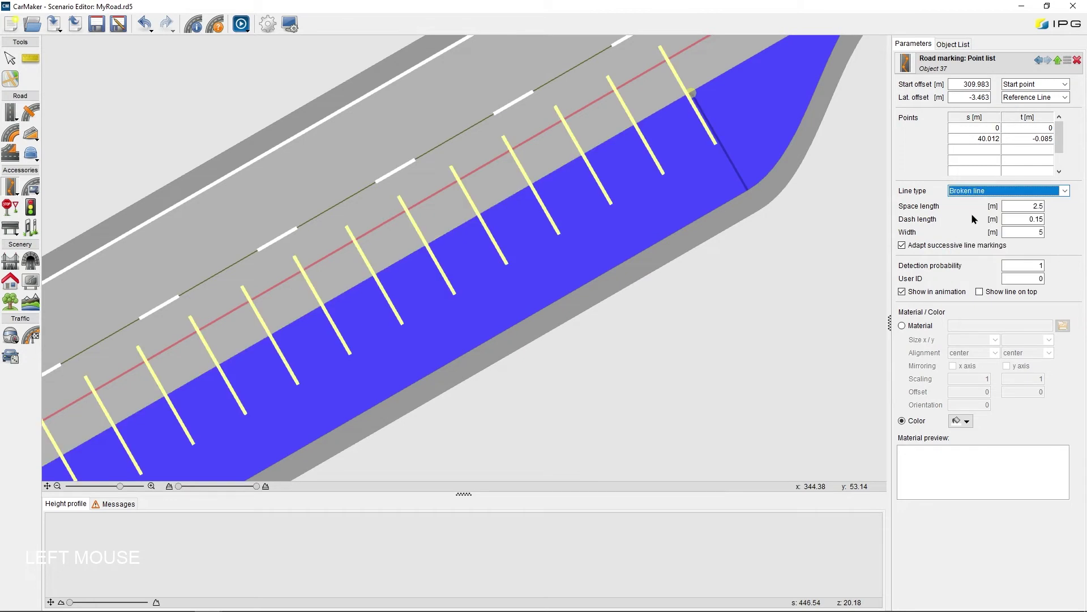
Set the parking lines' lateral offset to -6 m and preview them in 3D
scroll("down", 3)
left_click(718, 323)
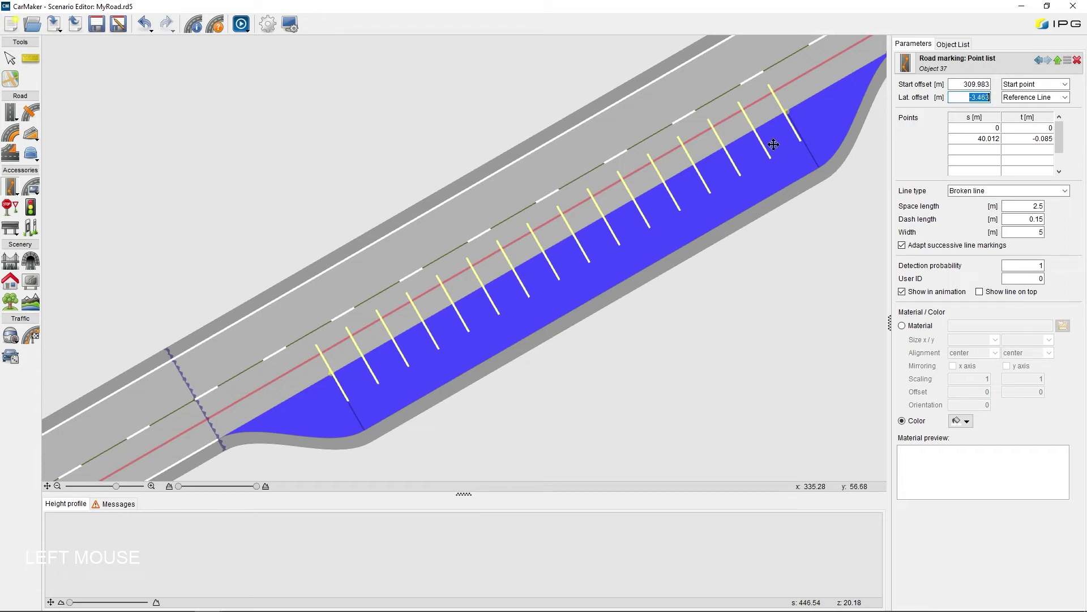
key("KP_6")
key("Return")
left_click(687, 347)
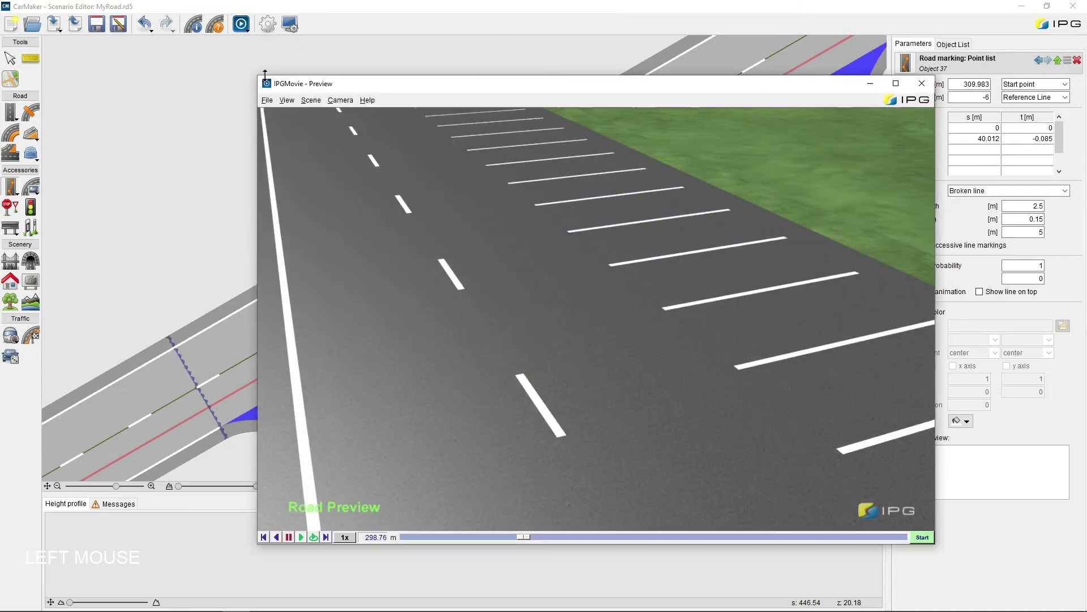
Start a tree strip along the right border of the winding road
scroll("down", 3)
key("F1")
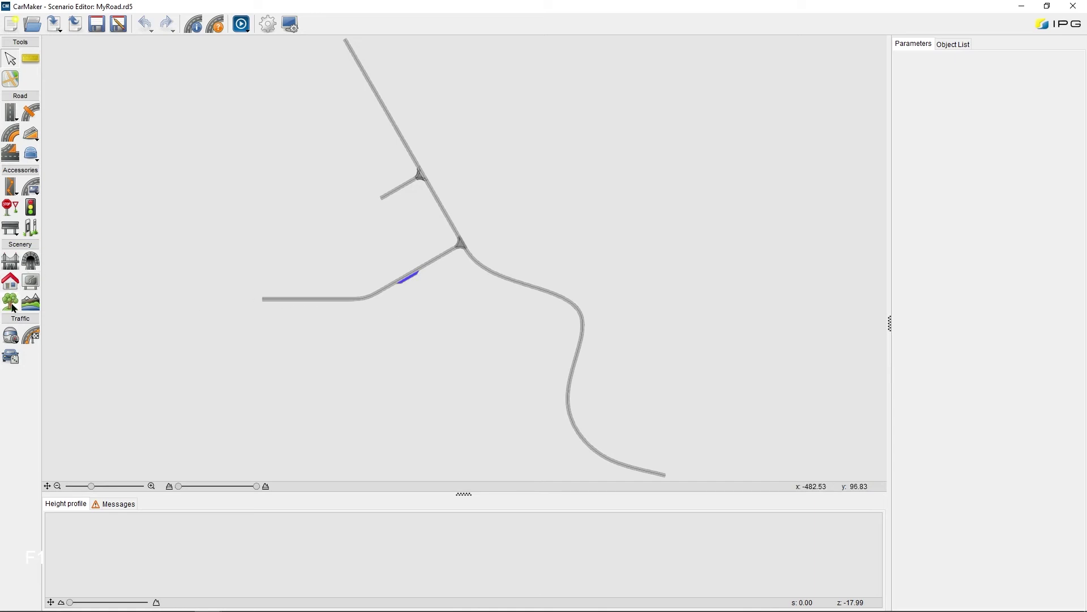
left_click(13, 306)
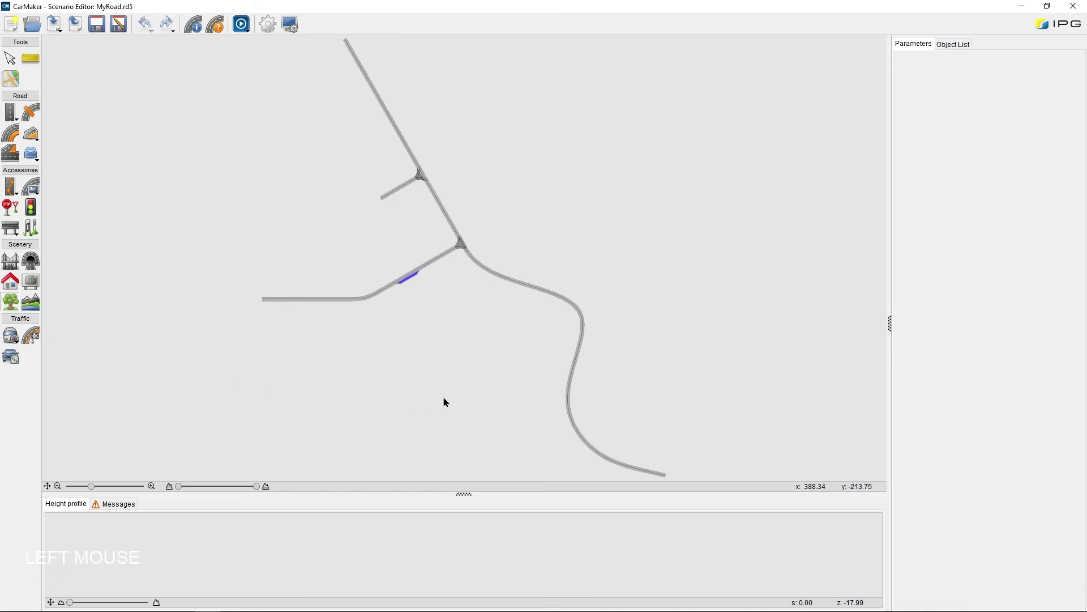
scroll("up", 3)
left_click(498, 278)
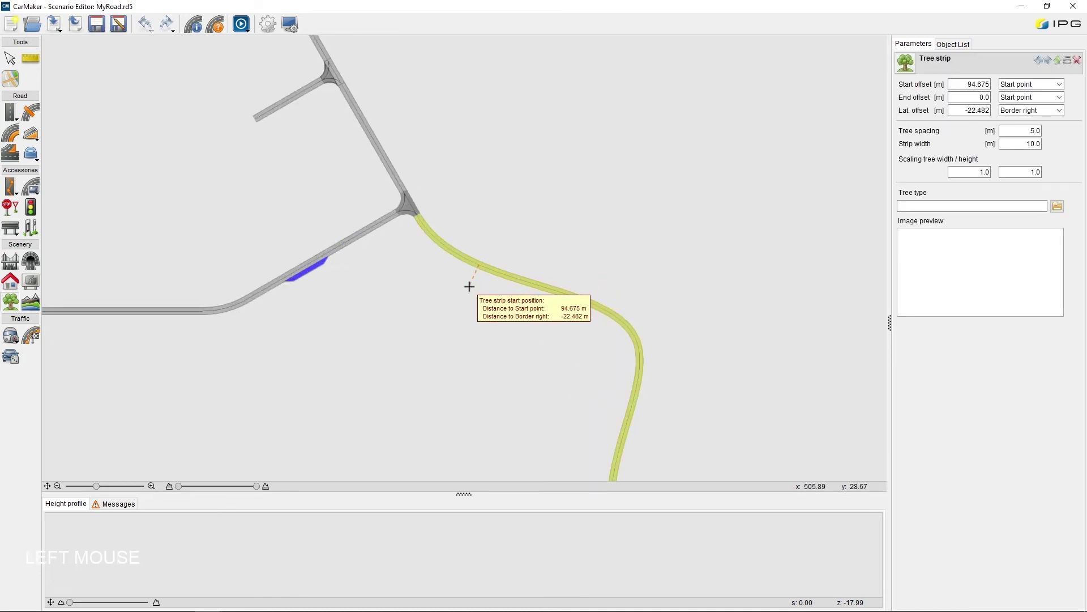
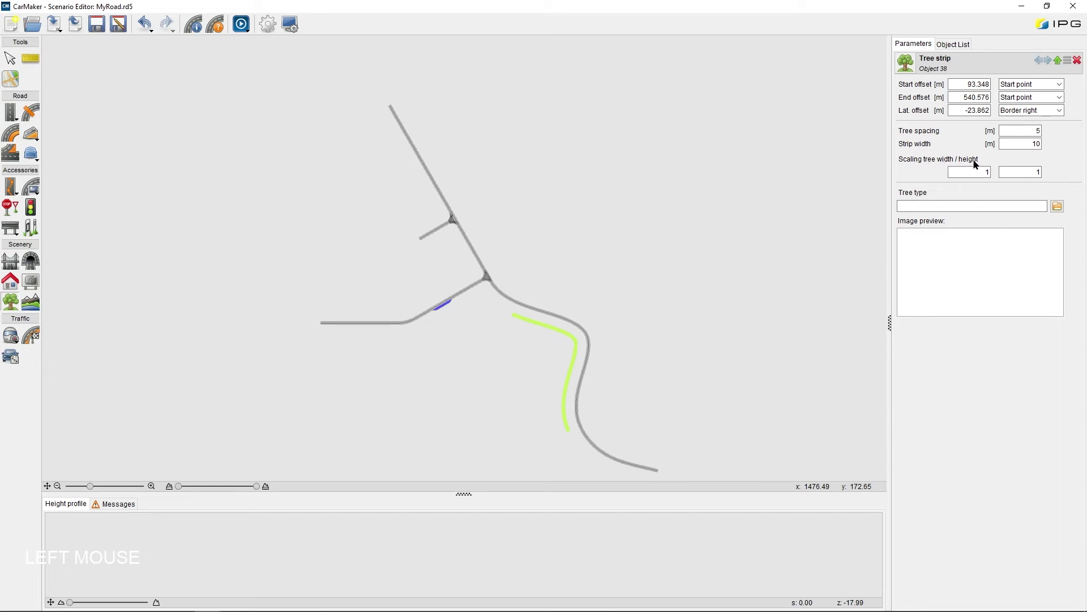
Draw a second tree strip along the road's opposite side
scroll("up", 3)
left_click(511, 308)
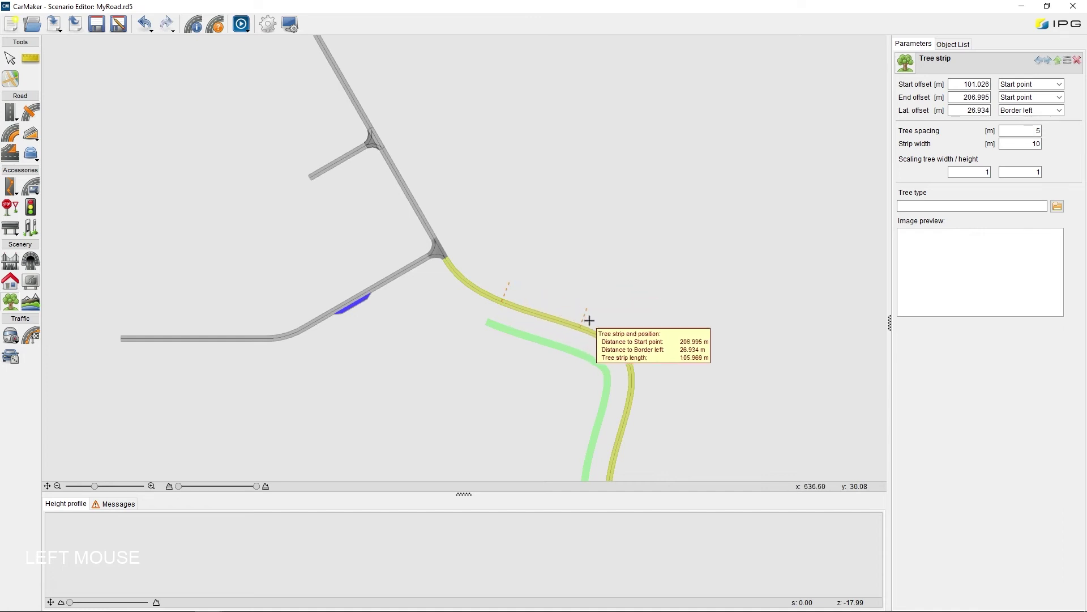
scroll("down", 3)
left_click(667, 443)
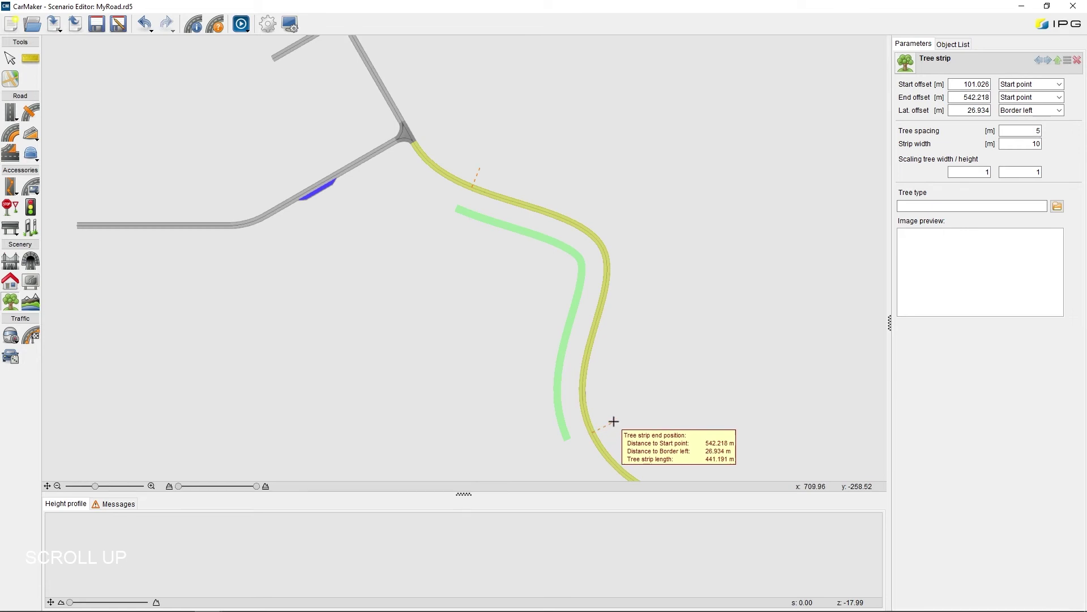
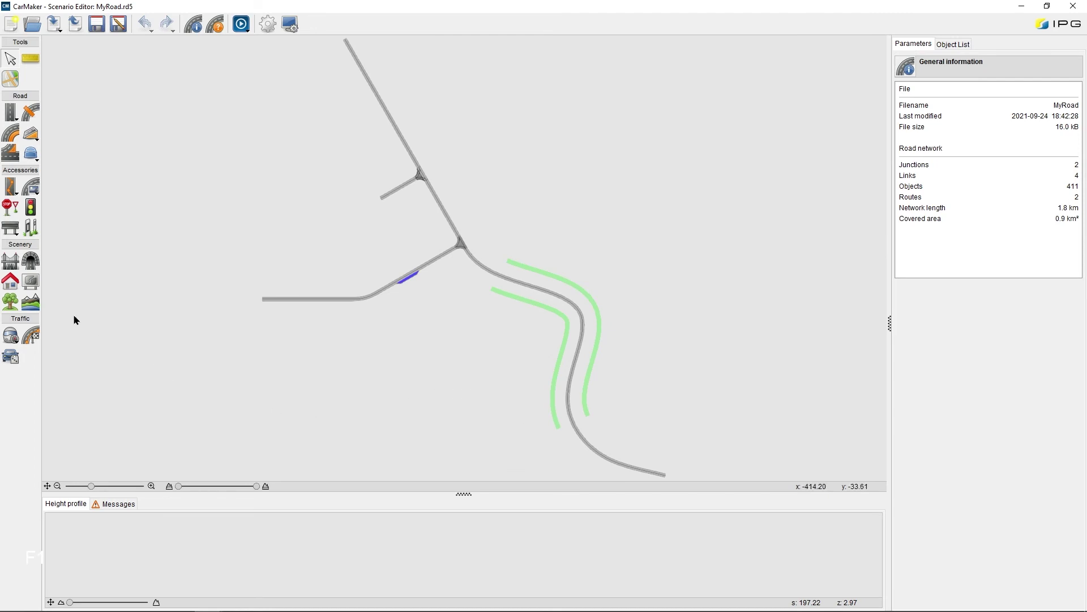
Generate terrain with height offsets -10 and 50 m and inspect it in the 3D preview
left_click(36, 303)
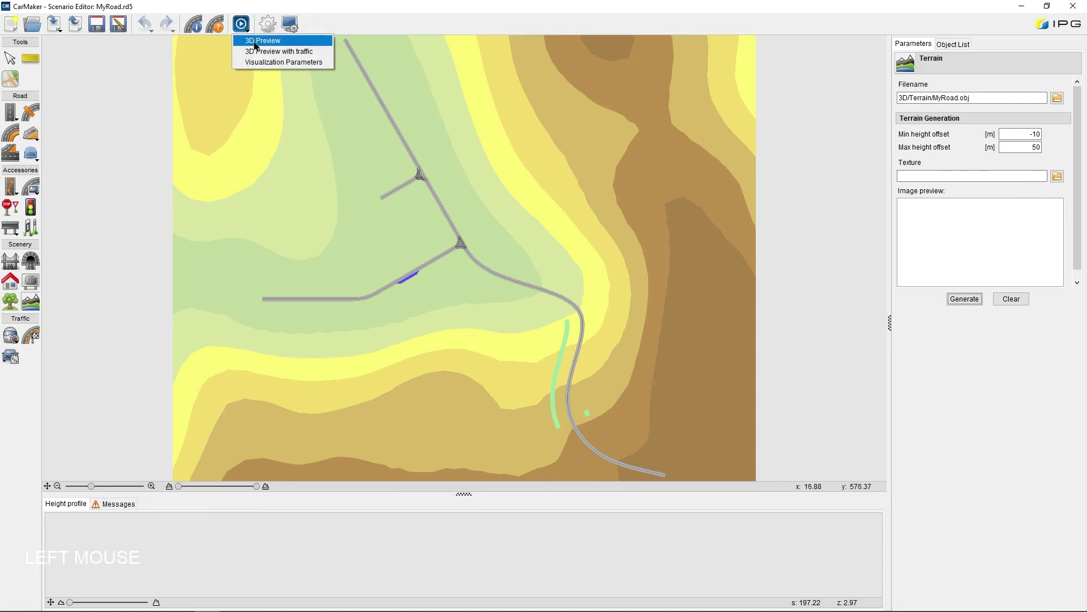
scroll("down", 3)
left_click(649, 276)
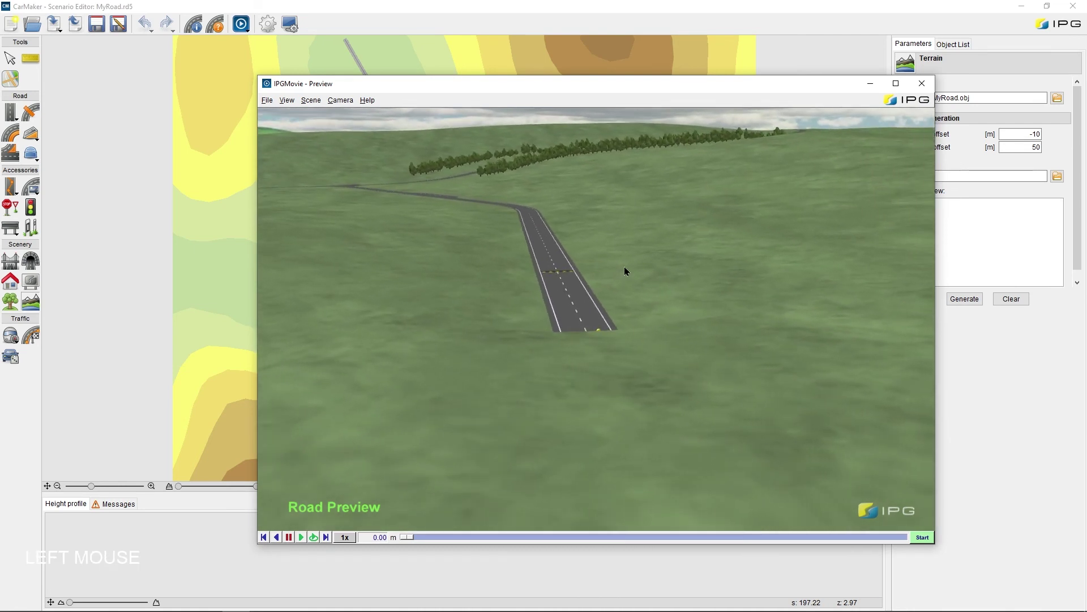
scroll("down", 3)
left_click(618, 265)
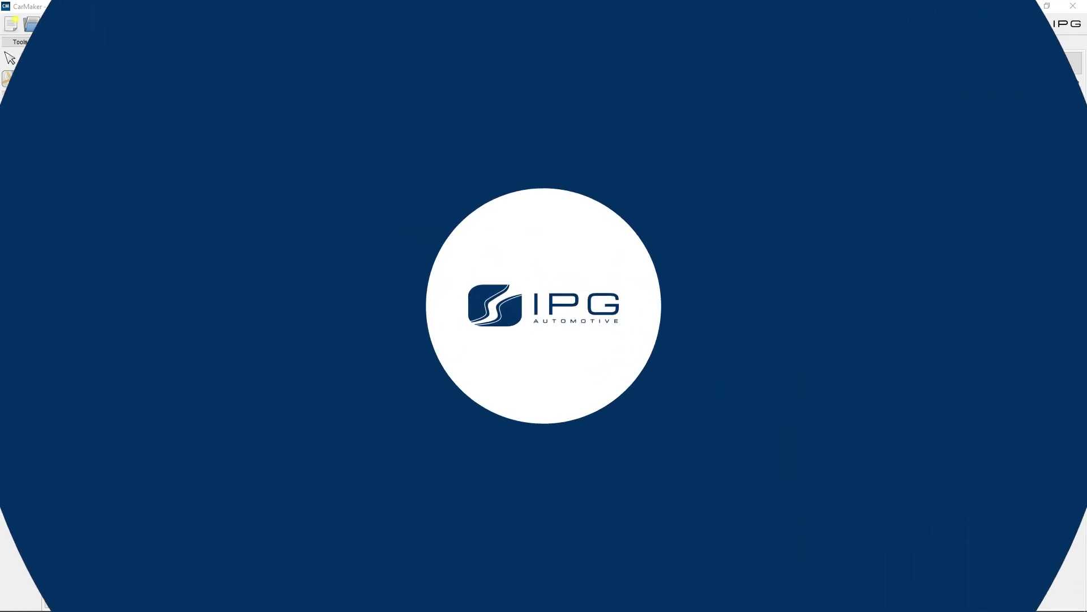
Load Demo_IPG_CompanyCar and define a single maneuver step lasting 999 s
key("F1")
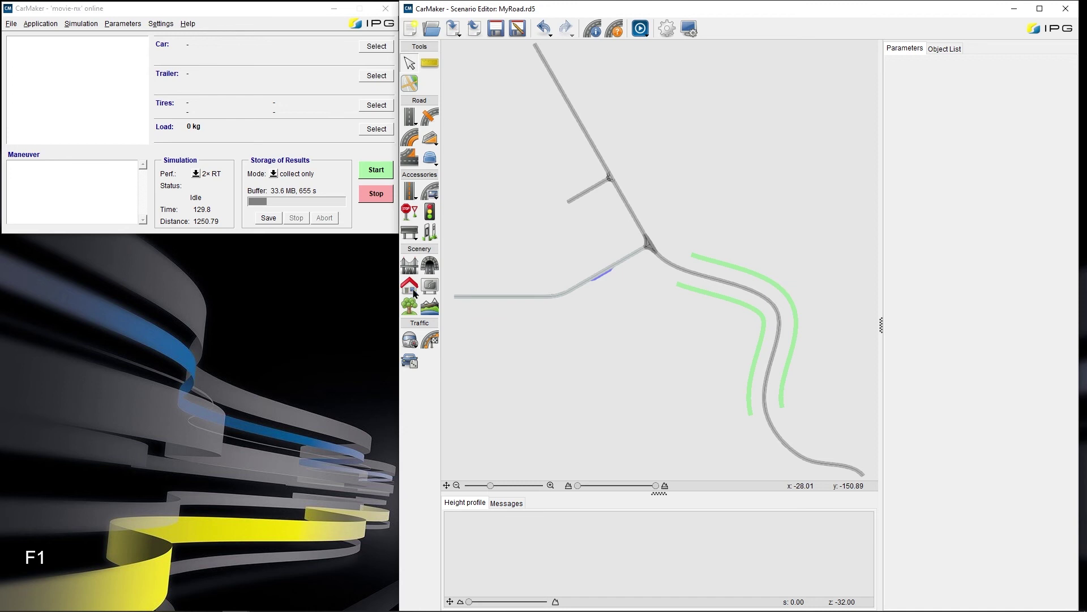
left_click(387, 47)
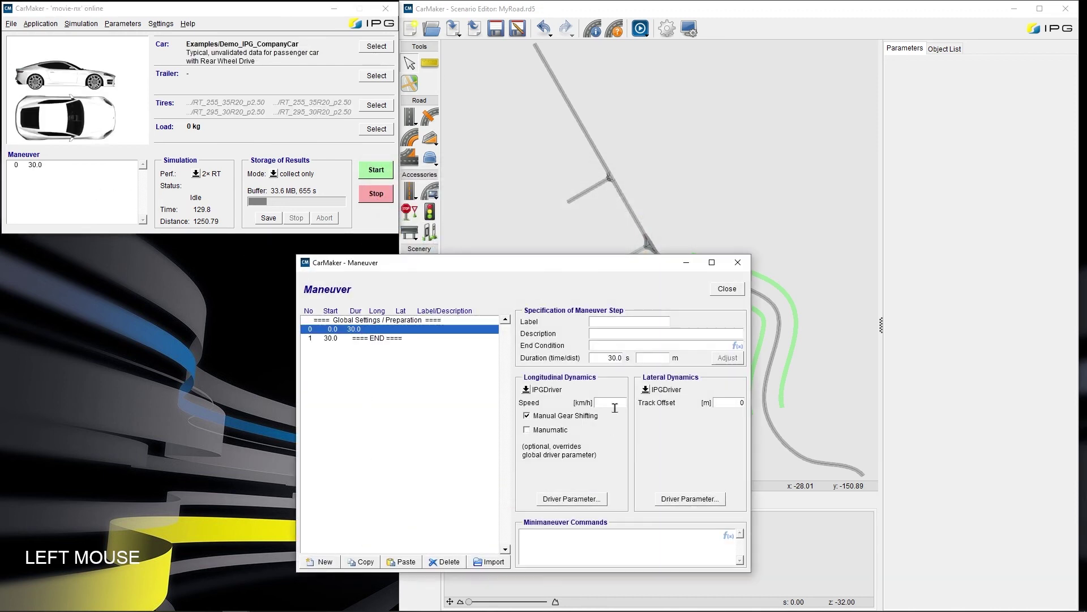
Start the simulation and watch the company car drive the route in IPGMovie
key("KP_9")
left_click(729, 292)
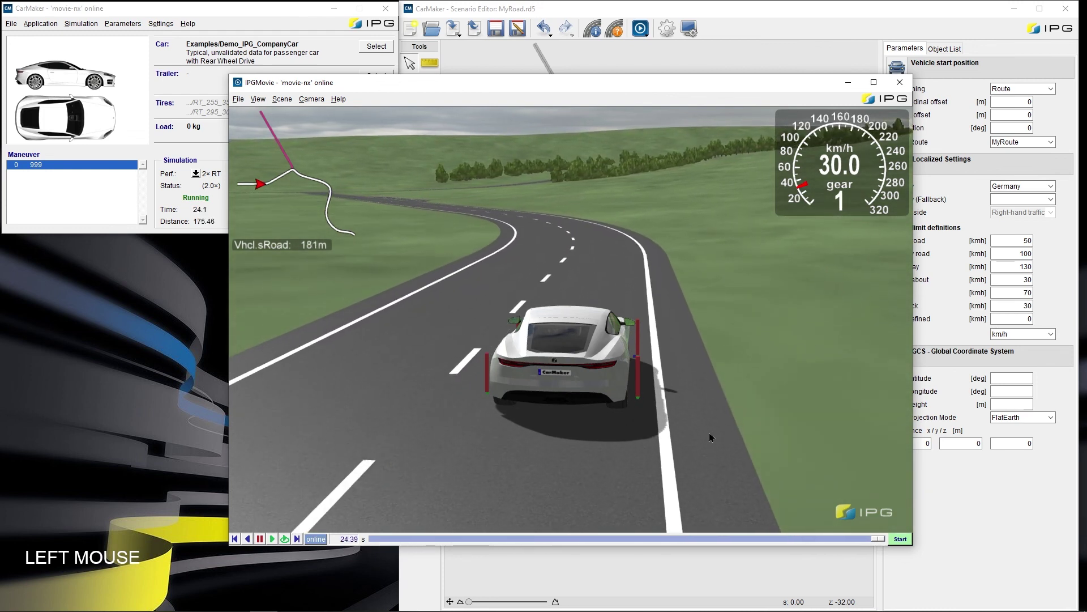
scroll("down", 3)
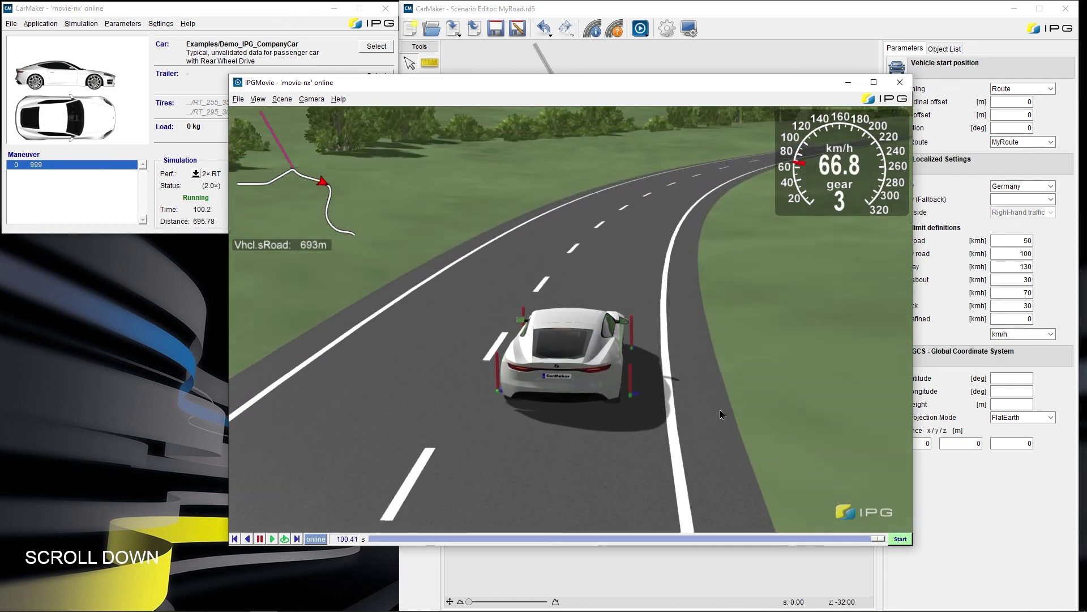
Raise the simulation performance to 5× real time
left_click(722, 423)
scroll("down", 3)
left_click(203, 179)
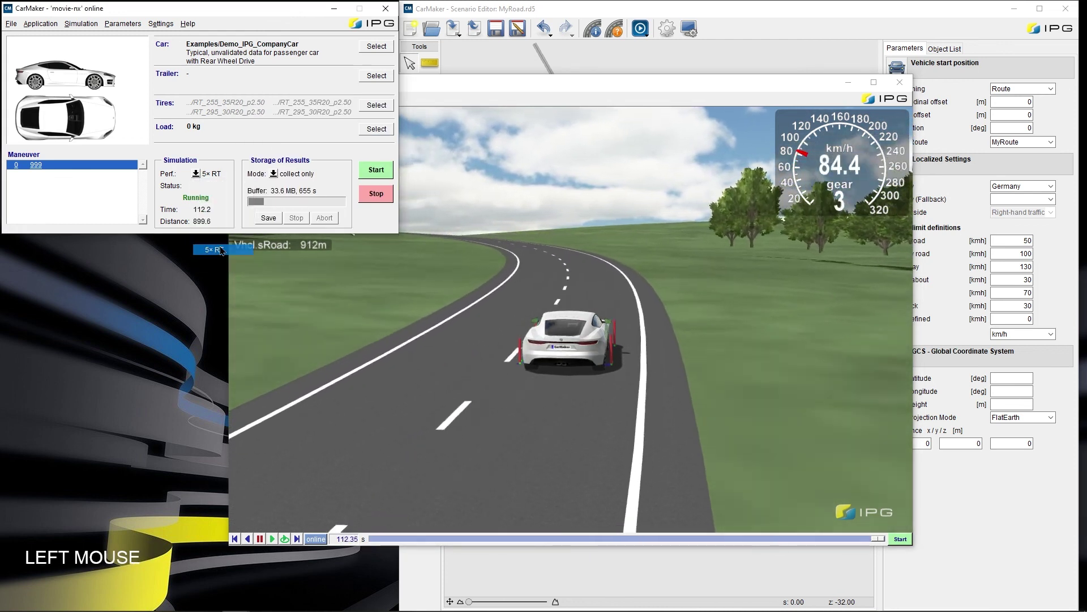